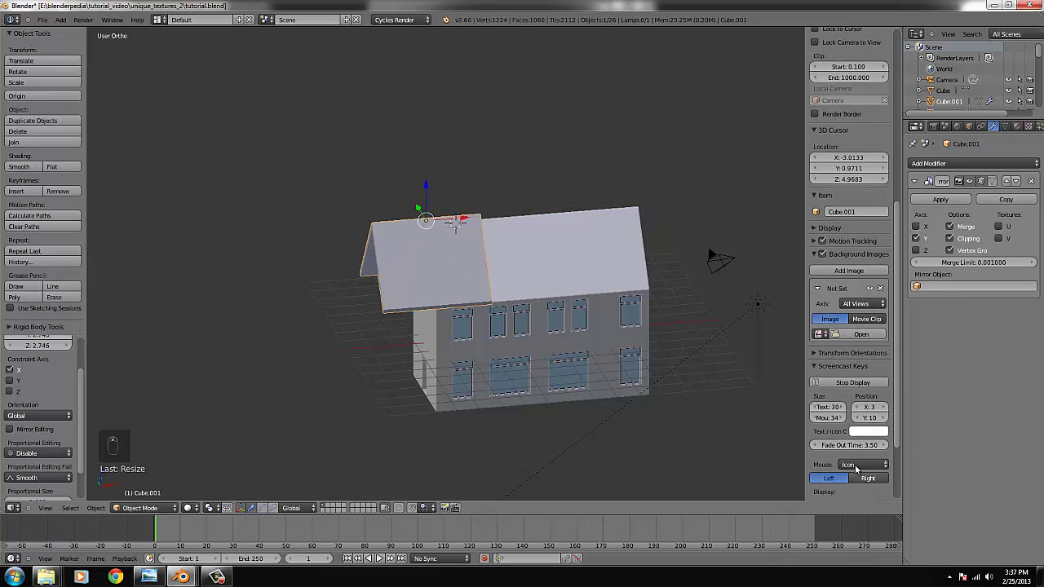
Step: Scale the gabled roof outward to overhang the walls, checking against the reference house photo
drag(878, 404, 518, 385)
key(s)
click(516, 225)
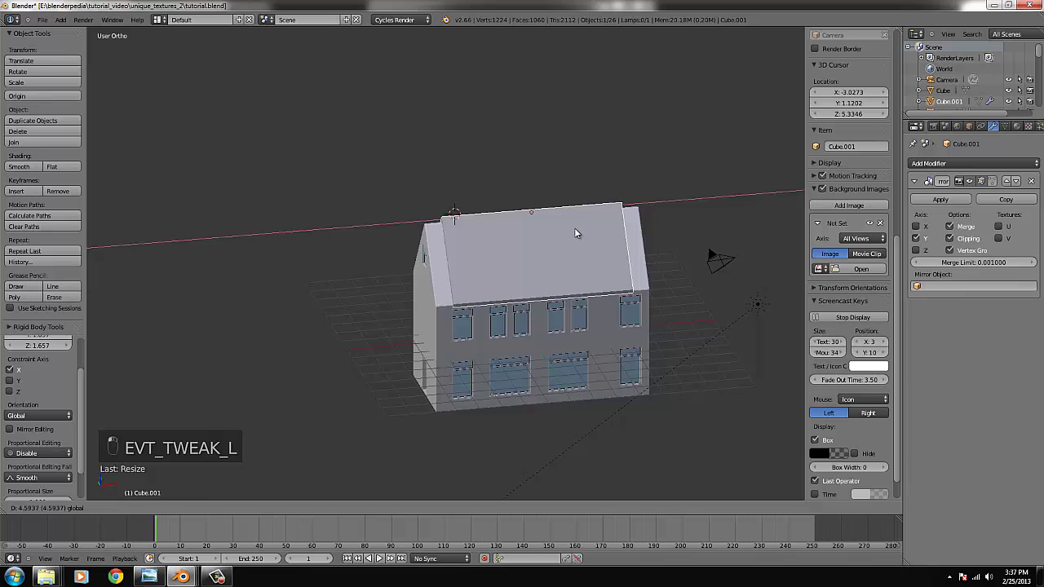
key(KP_1)
key(s)
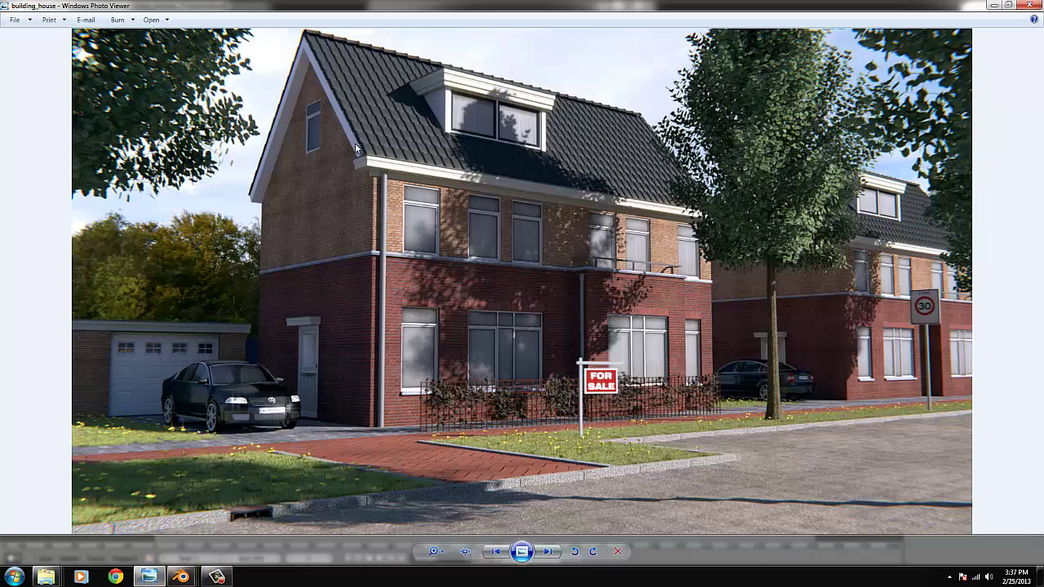
key(s)
key(s)
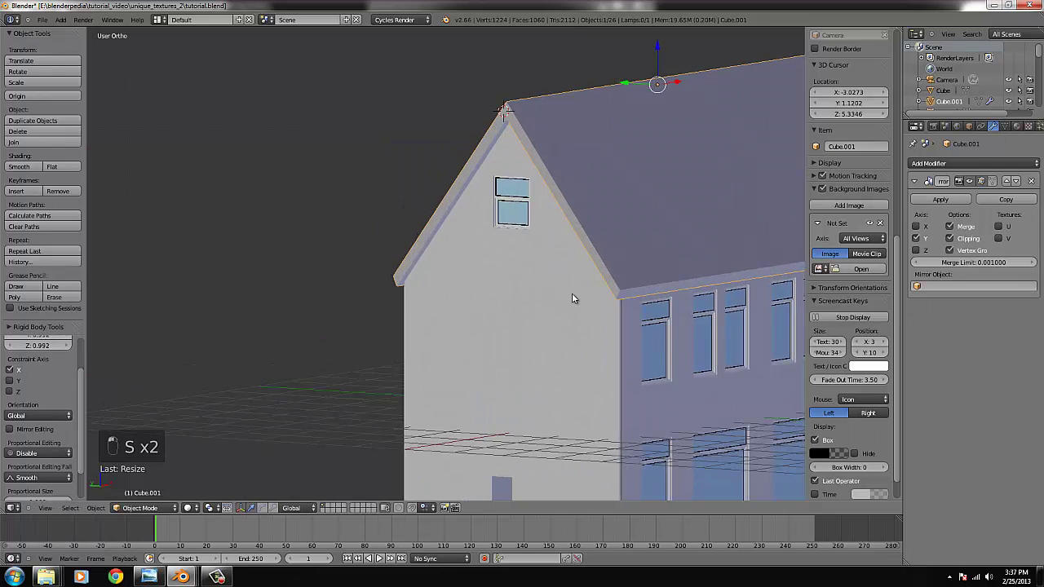
Step: Add a Bezier curve at the 3D cursor near the roof, viewed from Front Ortho
middle_click(621, 319)
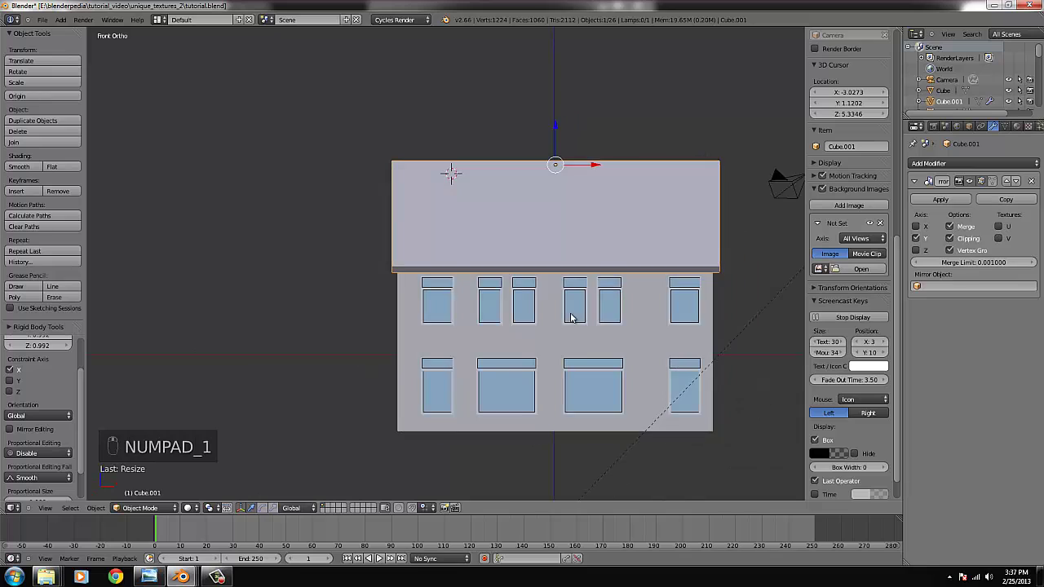
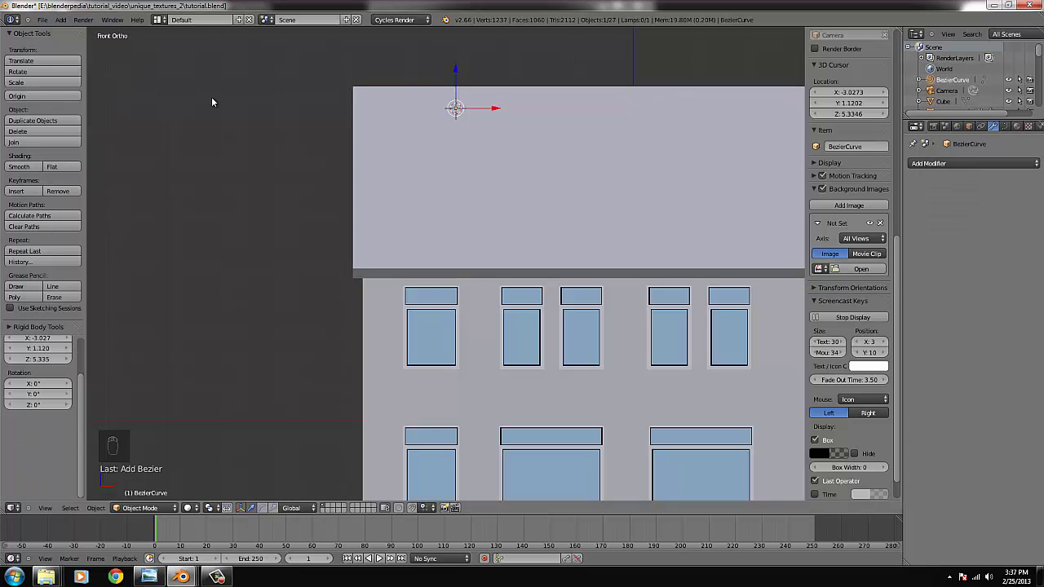
key(g)
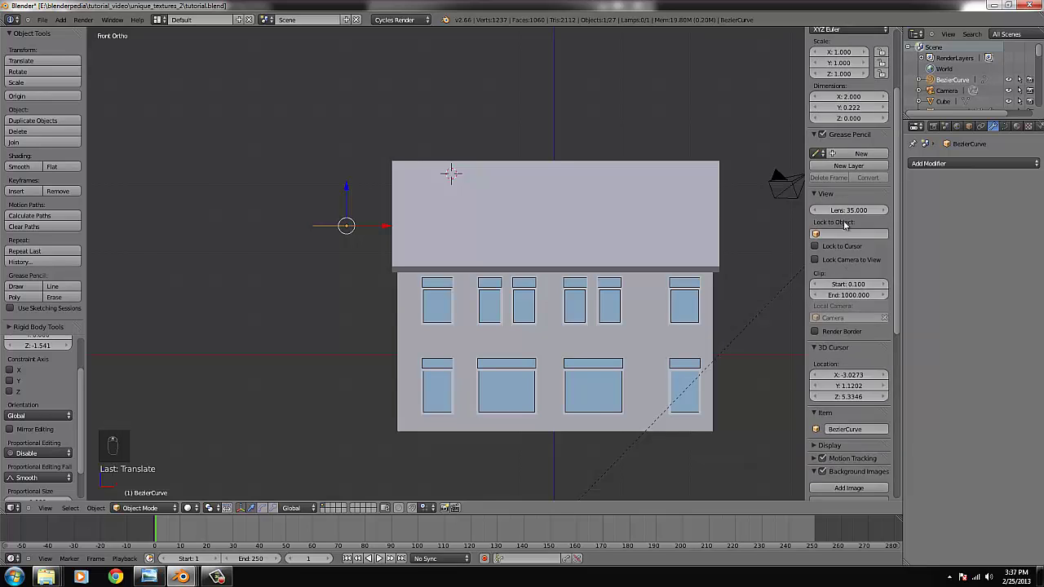
Step: Shape the curve's first control points into the rounded hump of the tile profile
drag(450, 164, 282, 218)
key(Tab)
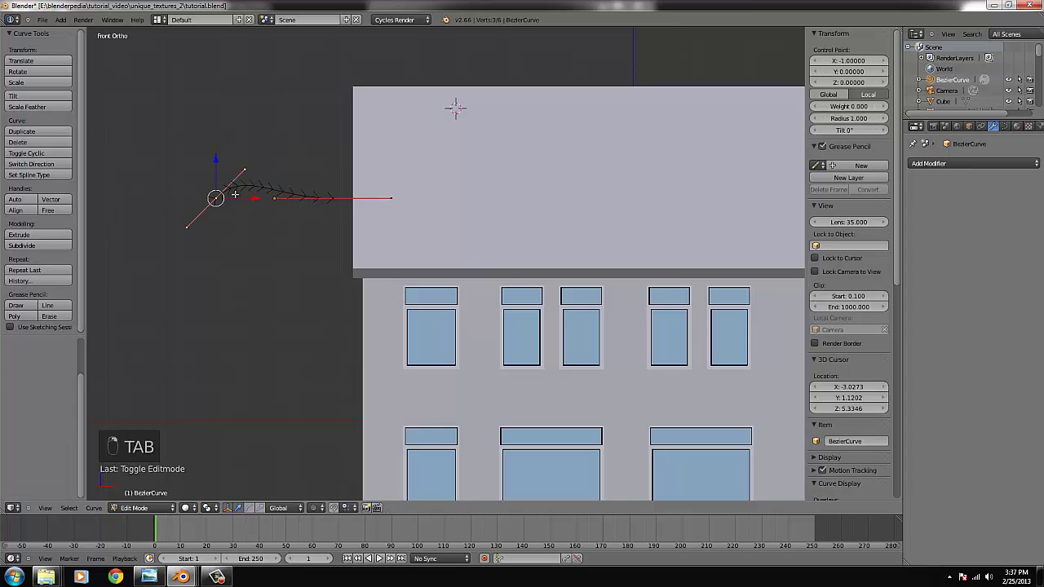
key(ctrl+KP_Decimal)
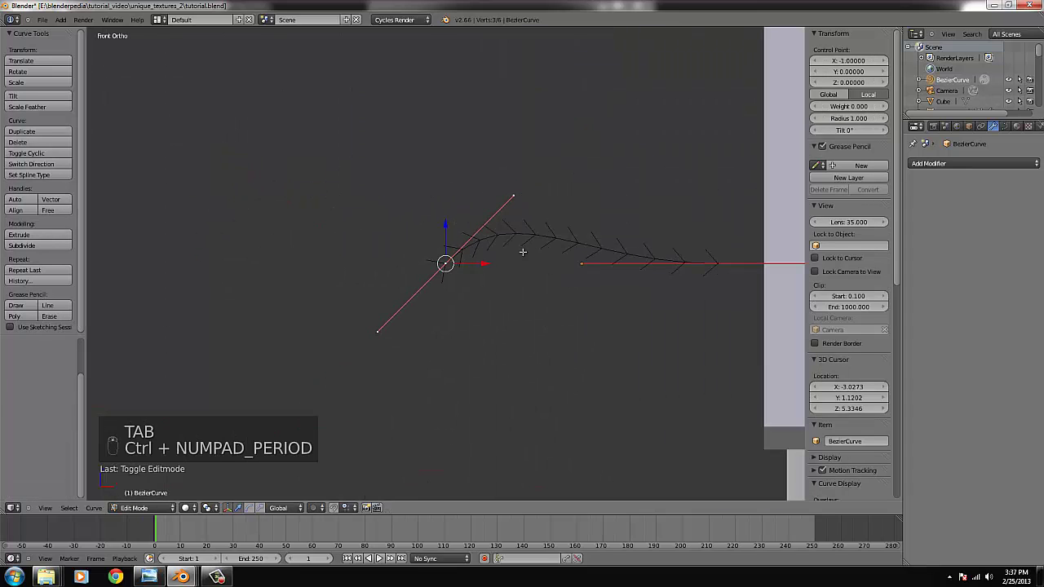
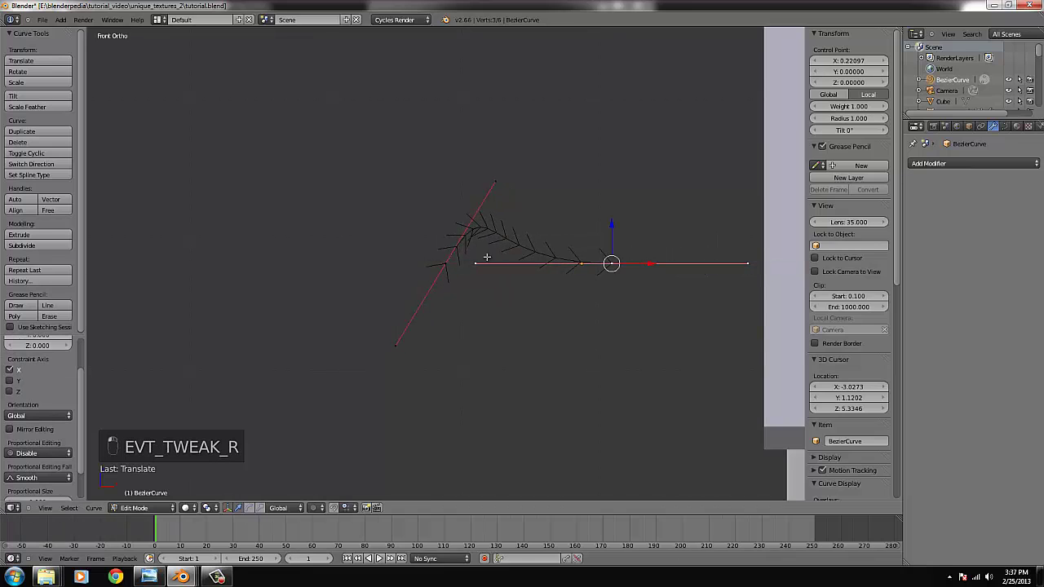
key(g)
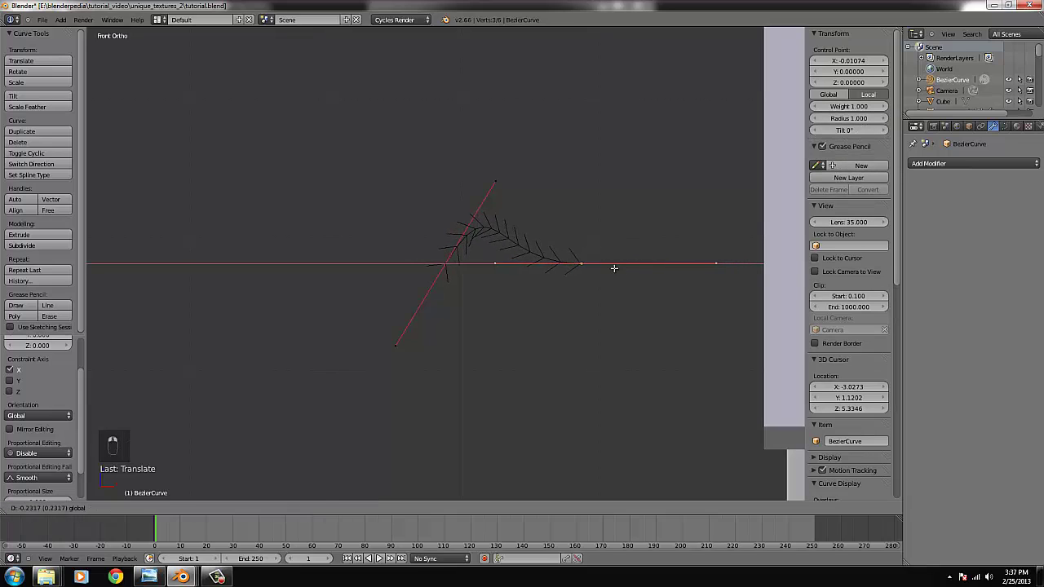
key(e)
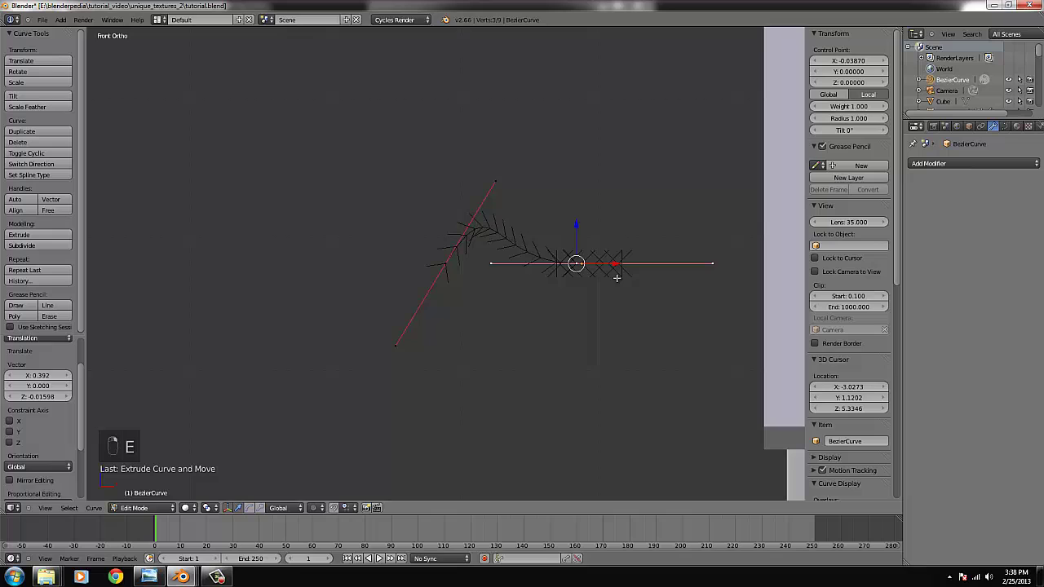
key(x)
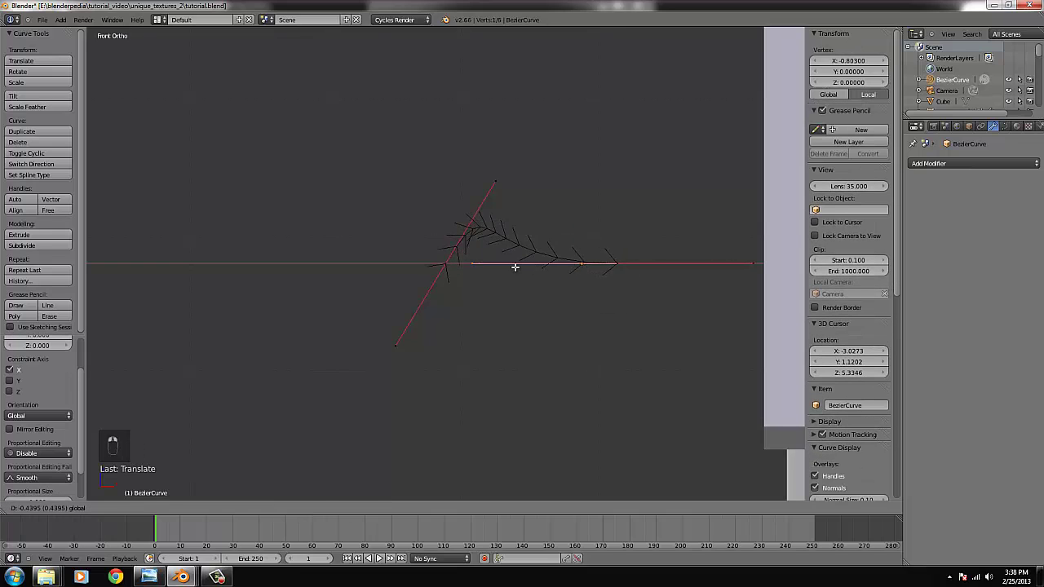
key(z)
key(Tab)
key(z)
key(z)
key(Tab)
key(Tab)
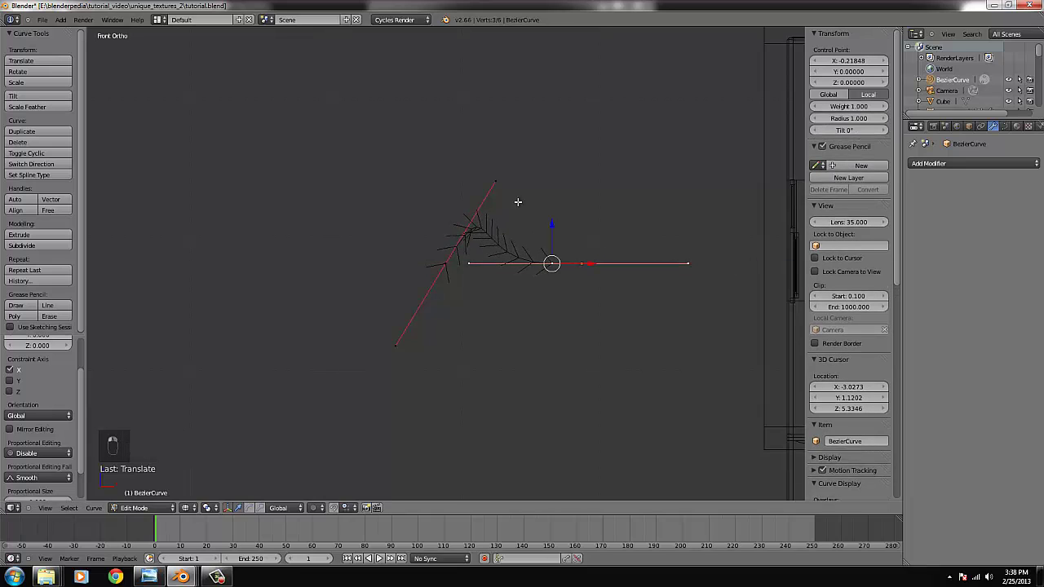
Step: Extend the curve with a new point moved right and rotate the ends into a long flat tail
key(g)
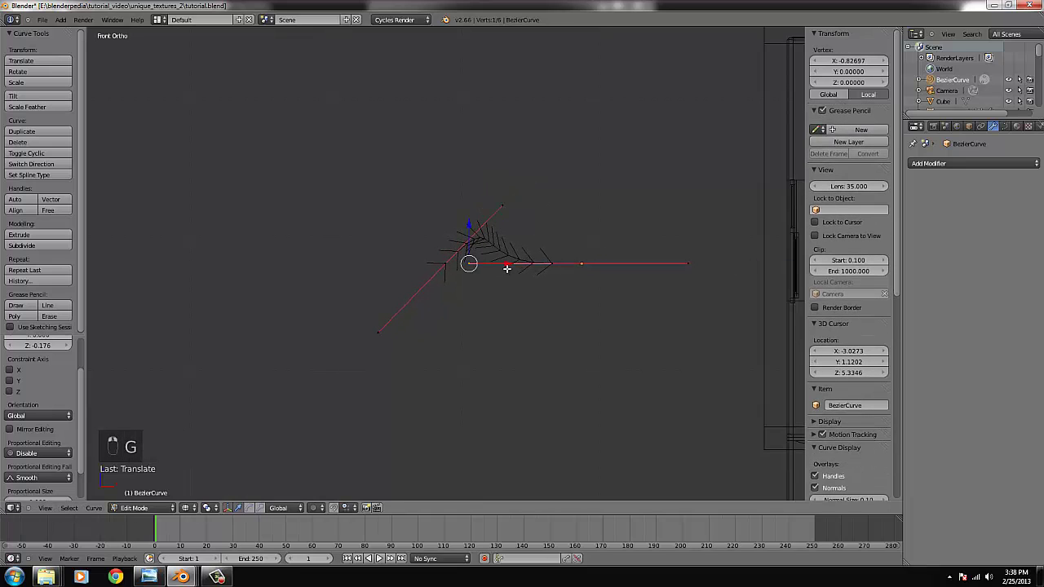
key(Tab)
key(Tab)
key(e)
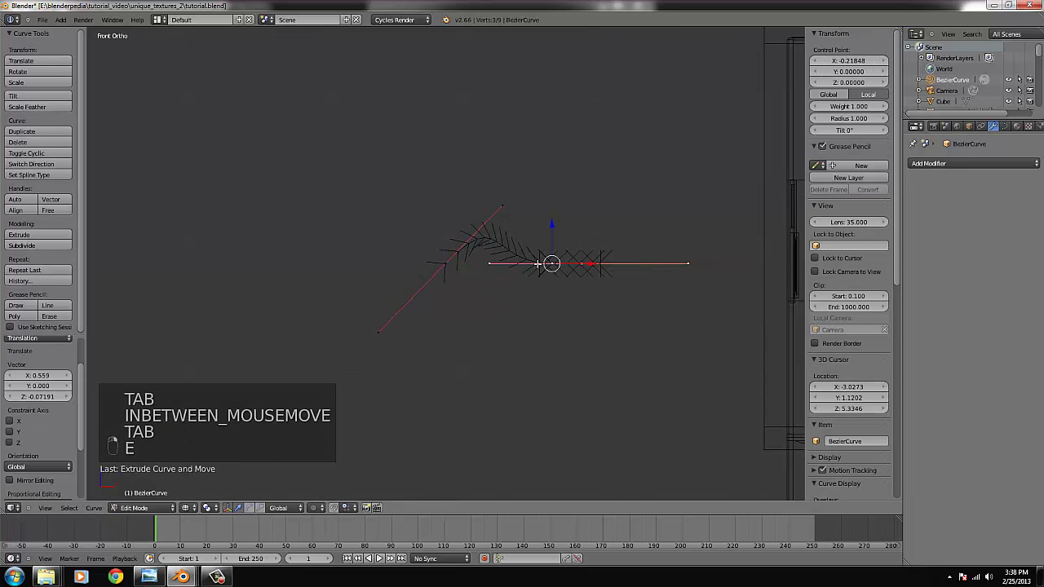
key(g)
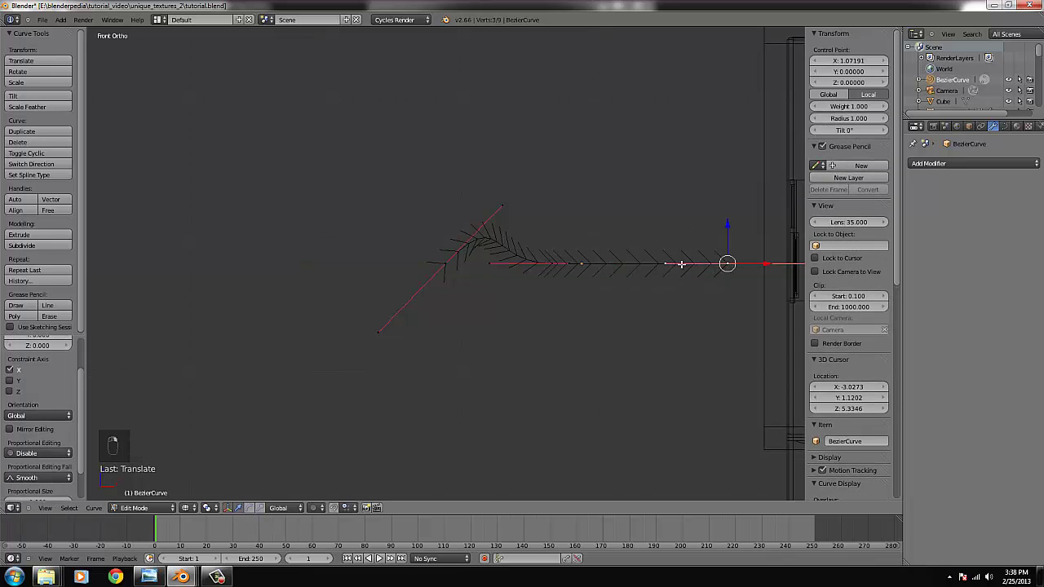
key(Tab)
key(z)
key(Tab)
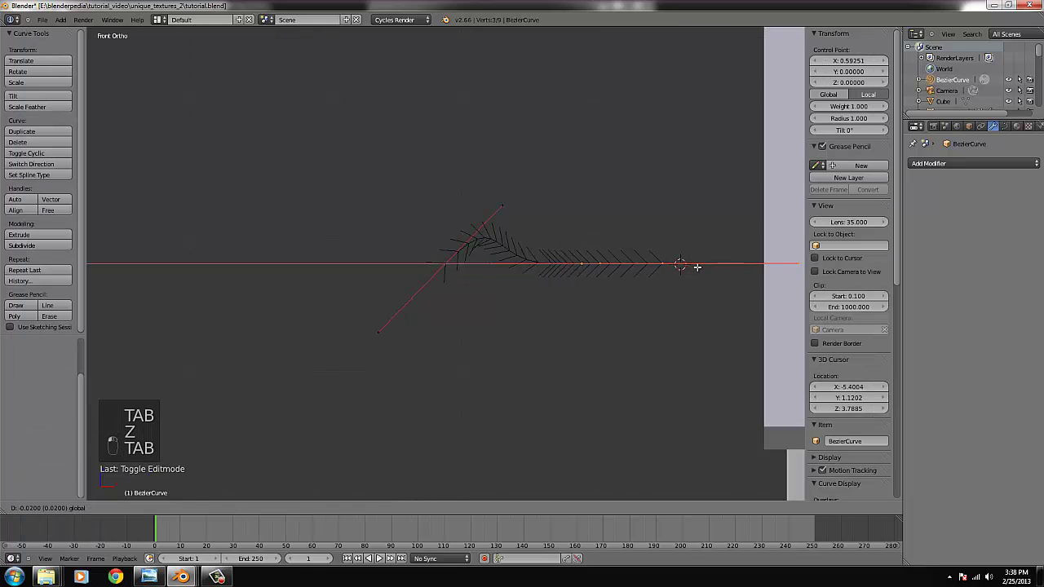
key(Tab)
key(Tab)
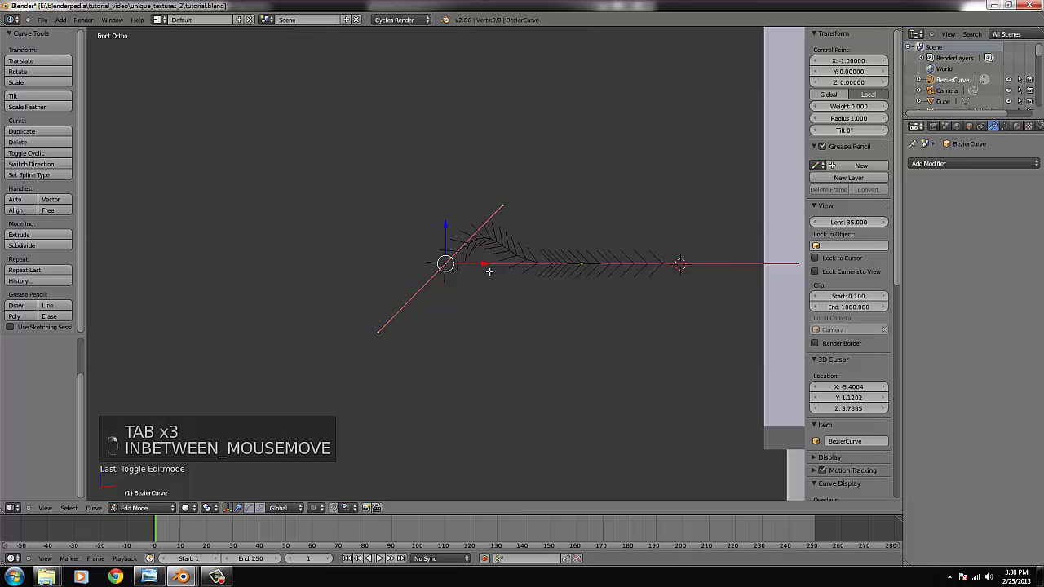
key(r)
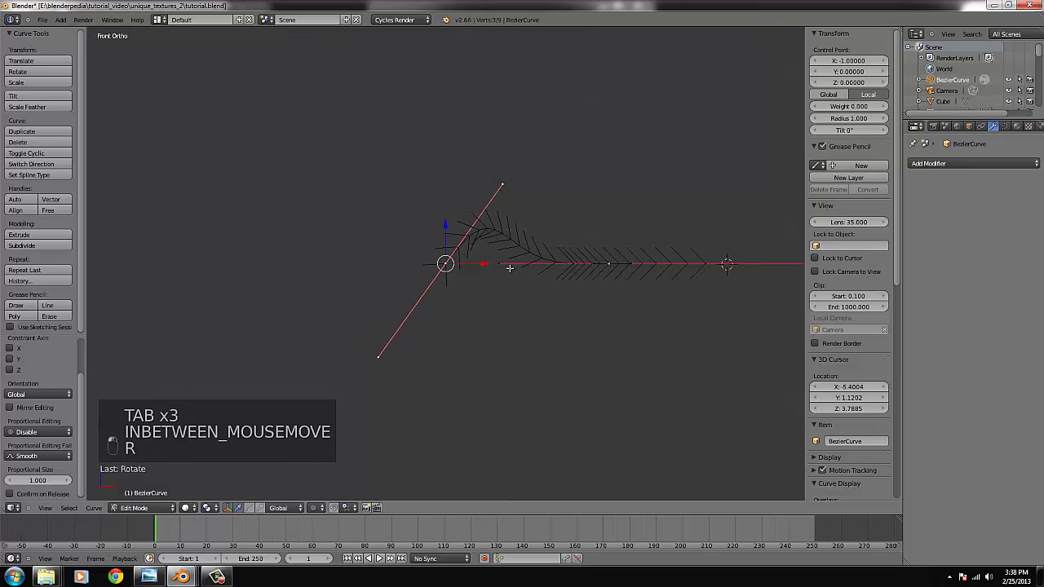
key(Tab)
key(Tab)
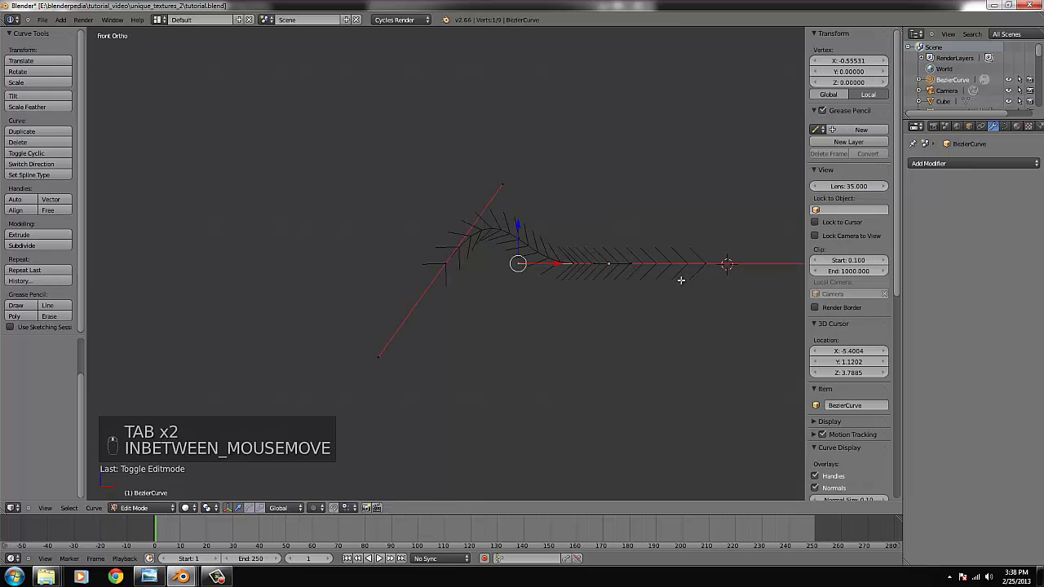
Step: Give the curve Extrude 1.040 and Bevel Depth 0.0876, making a solid wavy tile
key(Tab)
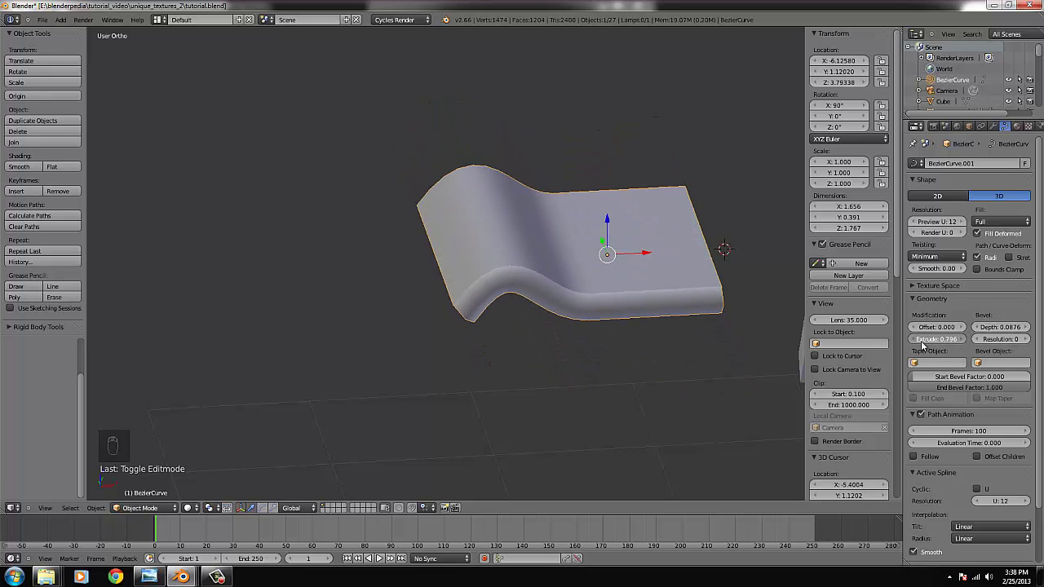
key(KP_7)
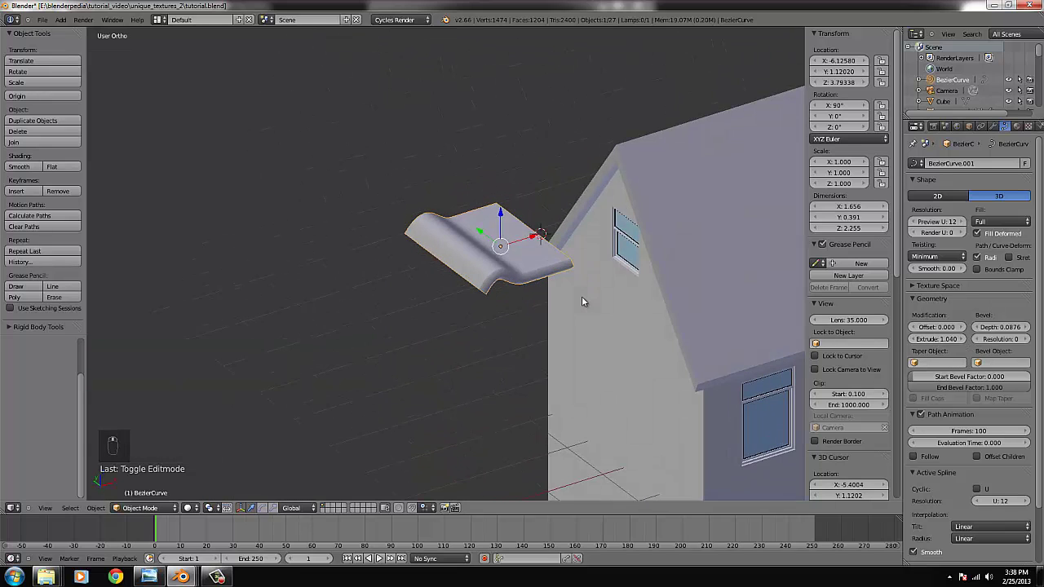
key(KP_1)
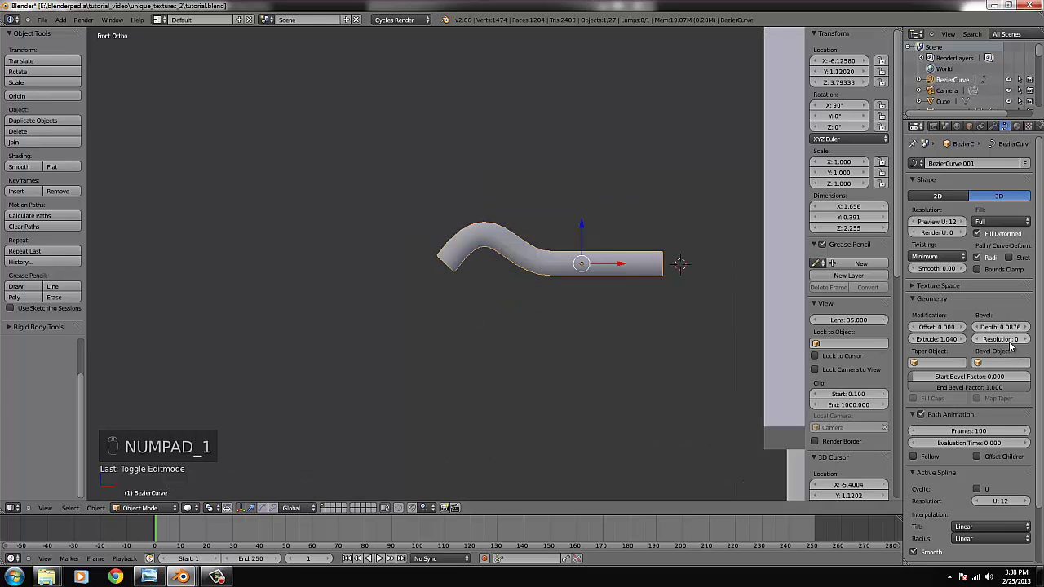
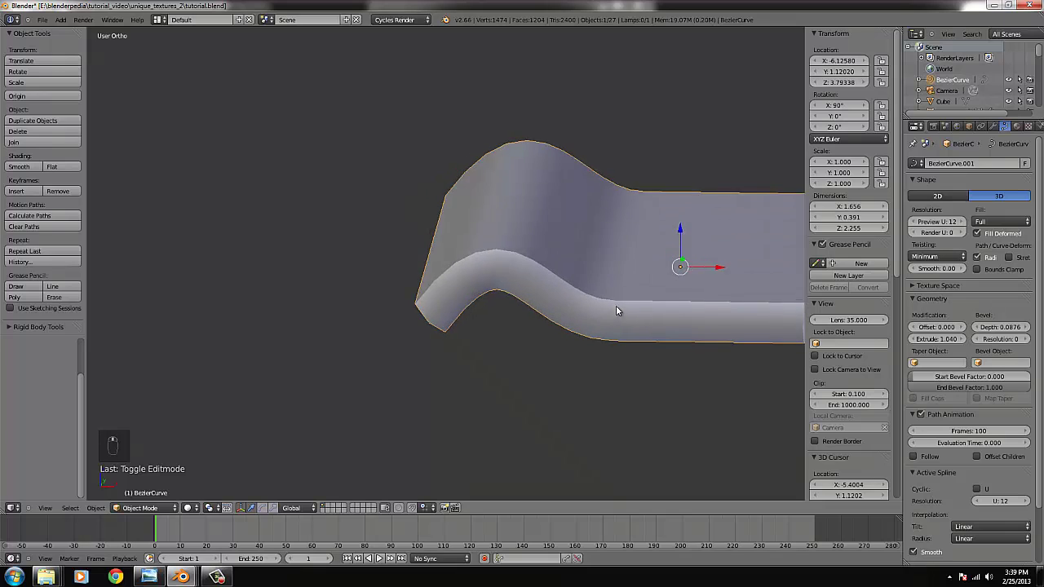
Step: Convert the curved tile into a mesh object
key(KP_1)
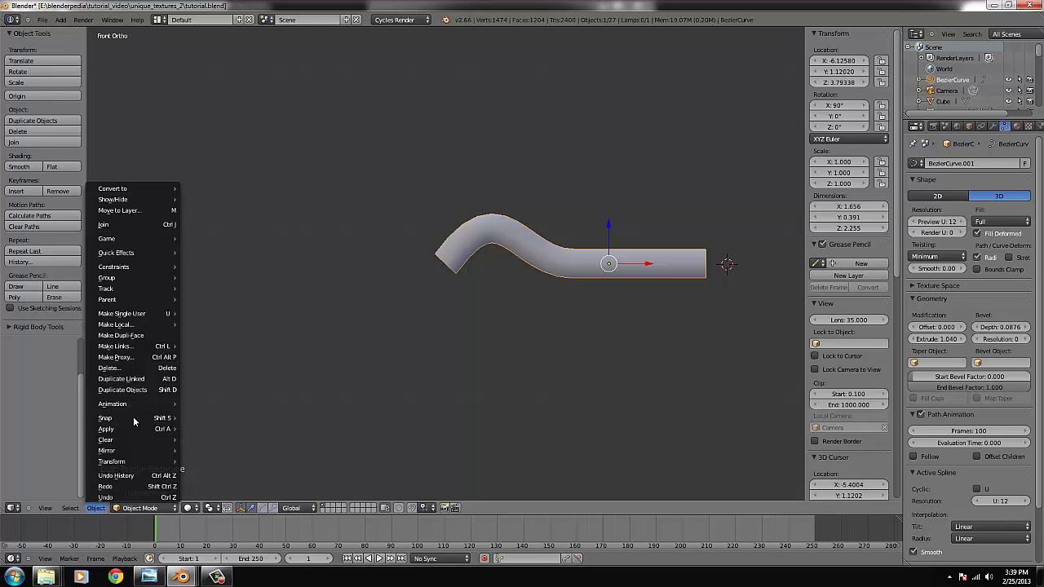
key(Tab)
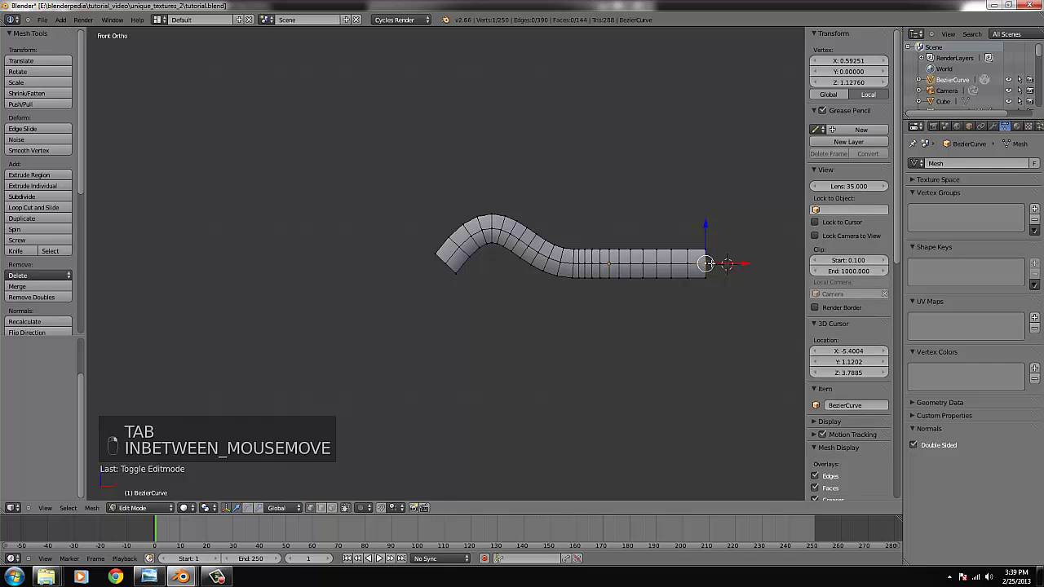
key(ctrl+KP_Decimal)
key(z)
key(b)
key(e)
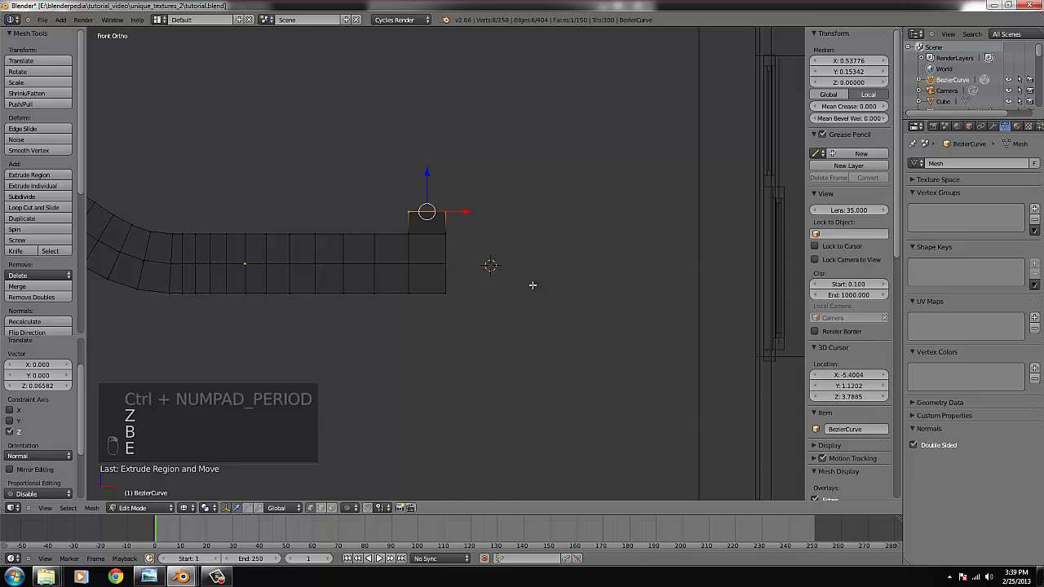
key(s)
key(Tab)
key(z)
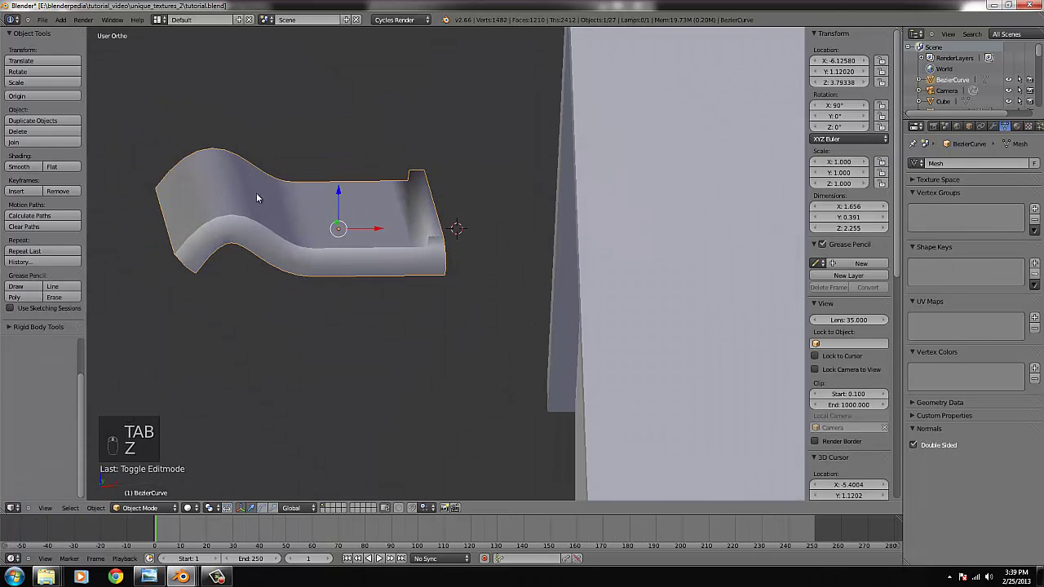
key(KP_1)
Step: Fill the tile's open end with a face, bringing the mesh to 1211 faces
key(Tab)
key(ctrl+KP_Decimal)
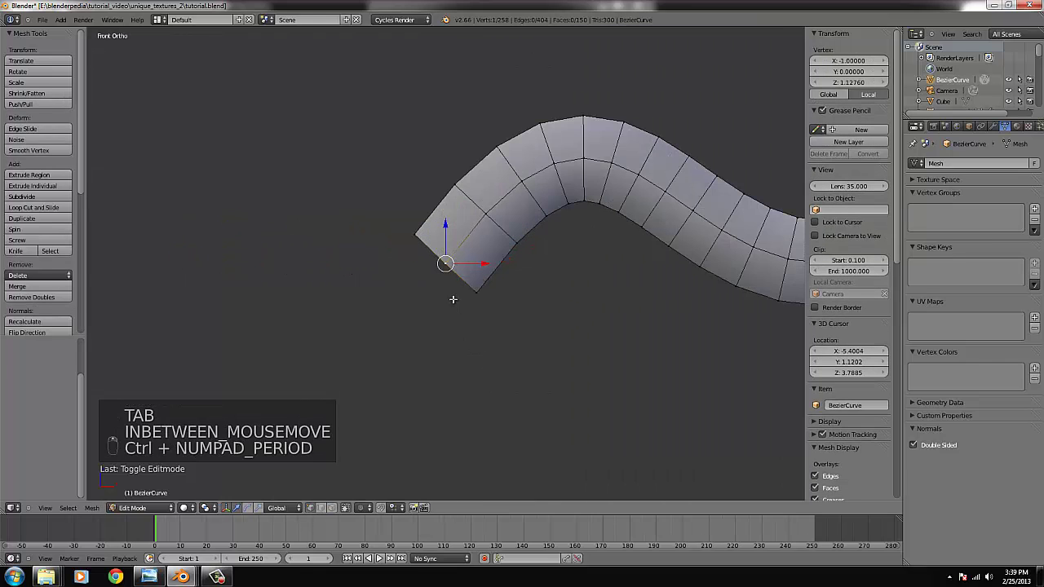
key(z)
key(b)
key(g)
key(b)
key(b)
key(f)
key(Tab)
key(z)
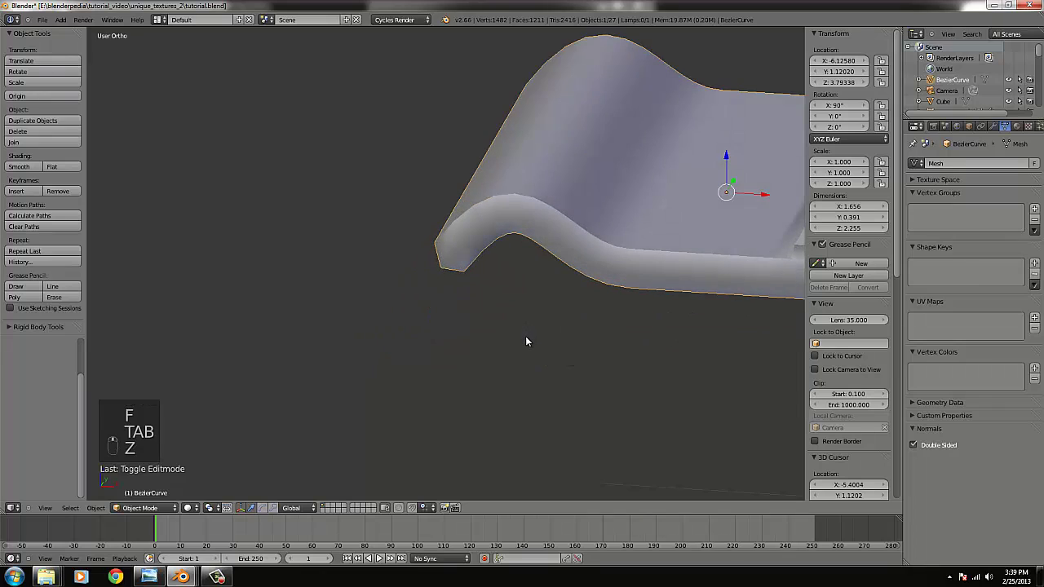
Step: Slide the tile slightly left along X and merge its 104 duplicate vertices with Remove Doubles
key(KP_1)
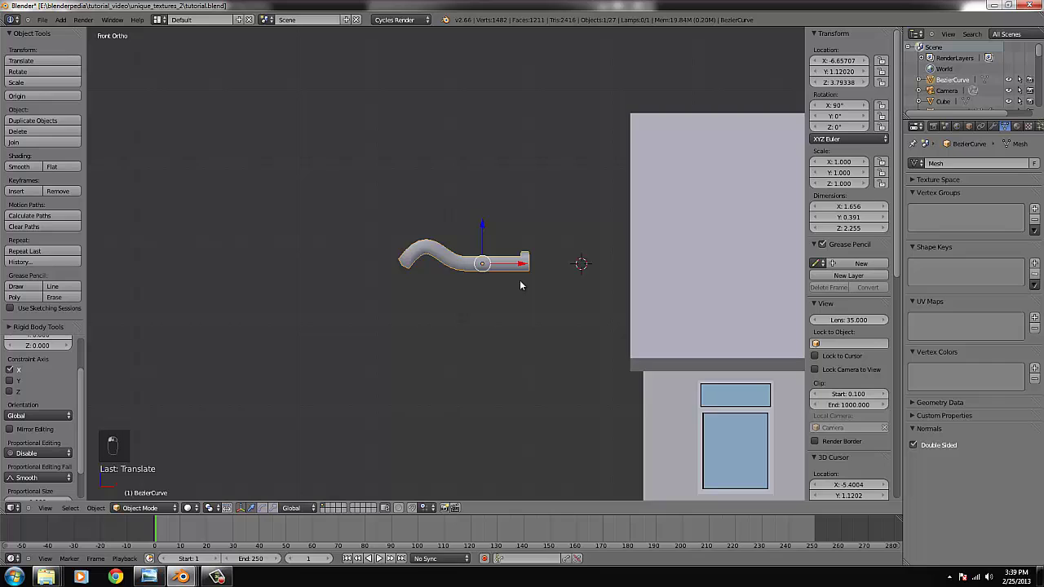
key(KP_7)
key(KP_1)
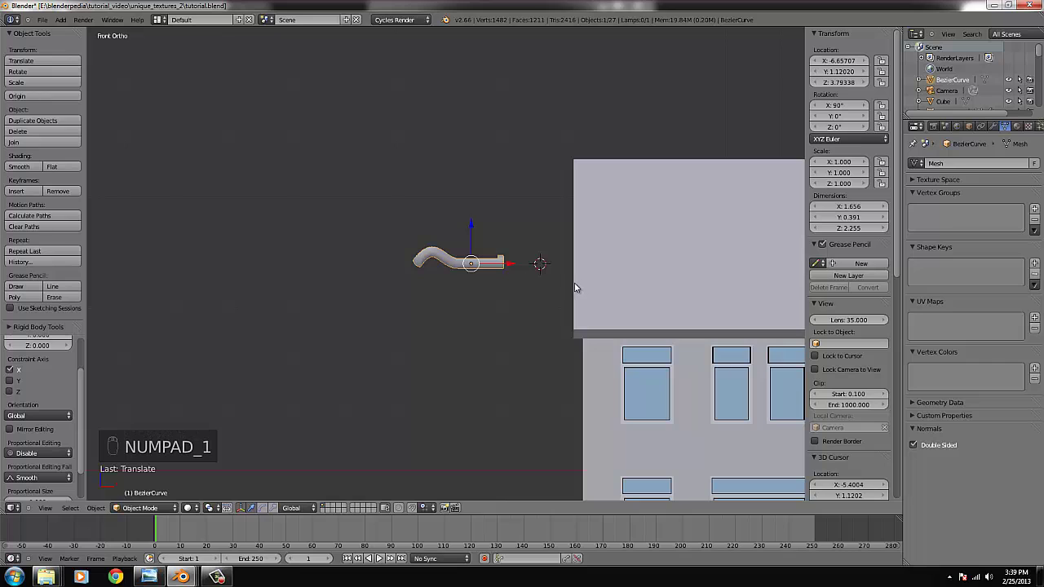
key(Tab)
key(ctrl+l)
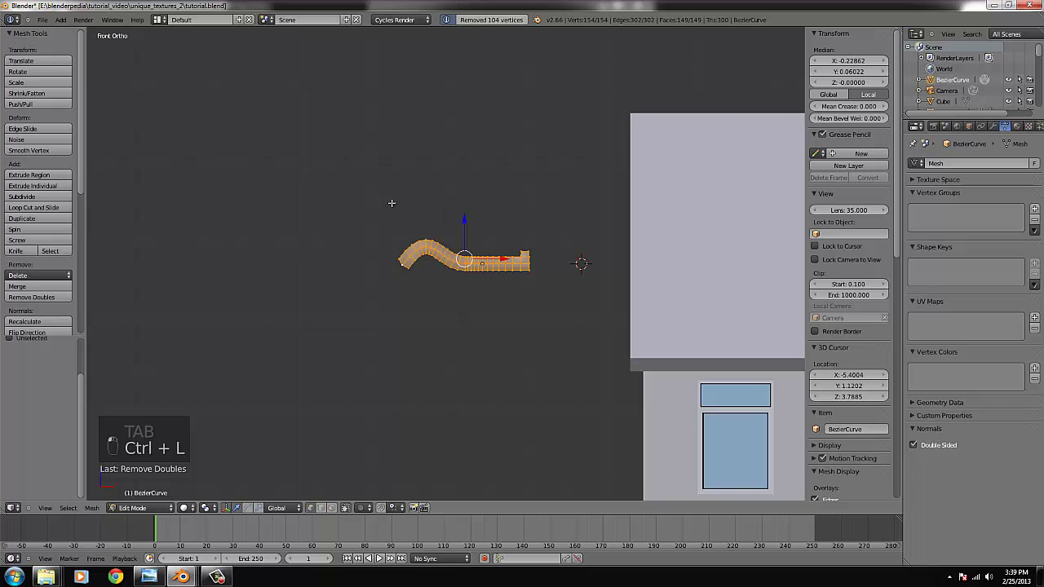
key(Tab)
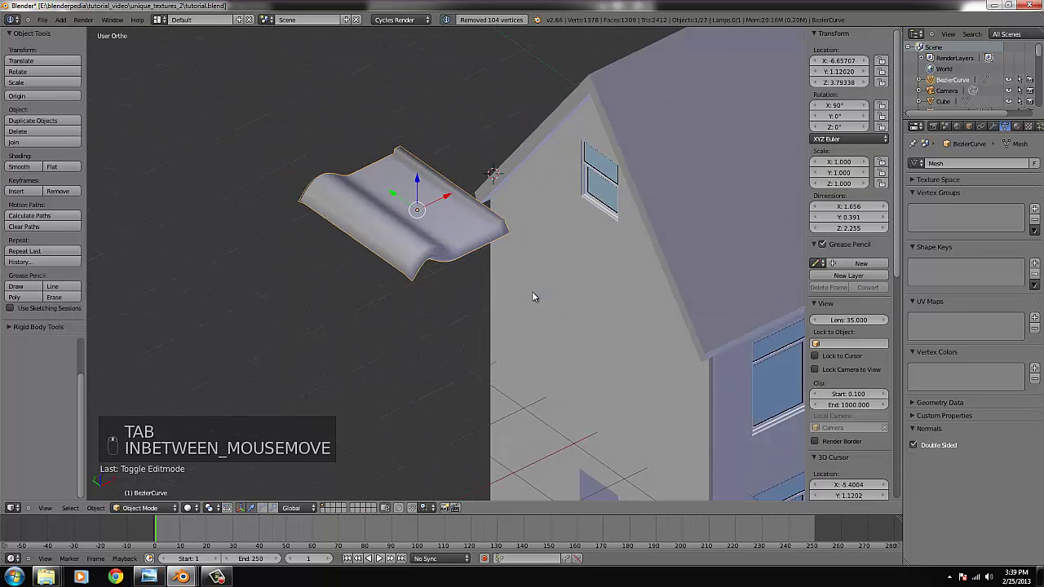
Step: Inspect the cleaned tile beside the house from around and above, back in Object Mode
key(KP_1)
key(Tab)
key(z)
key(b)
key(KP_7)
key(s)
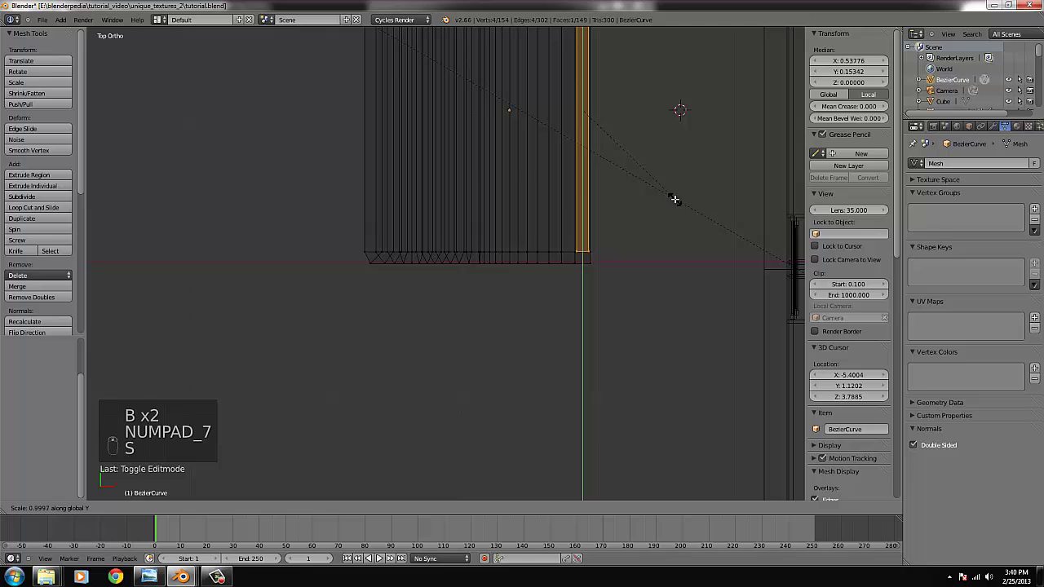
key(Tab)
key(z)
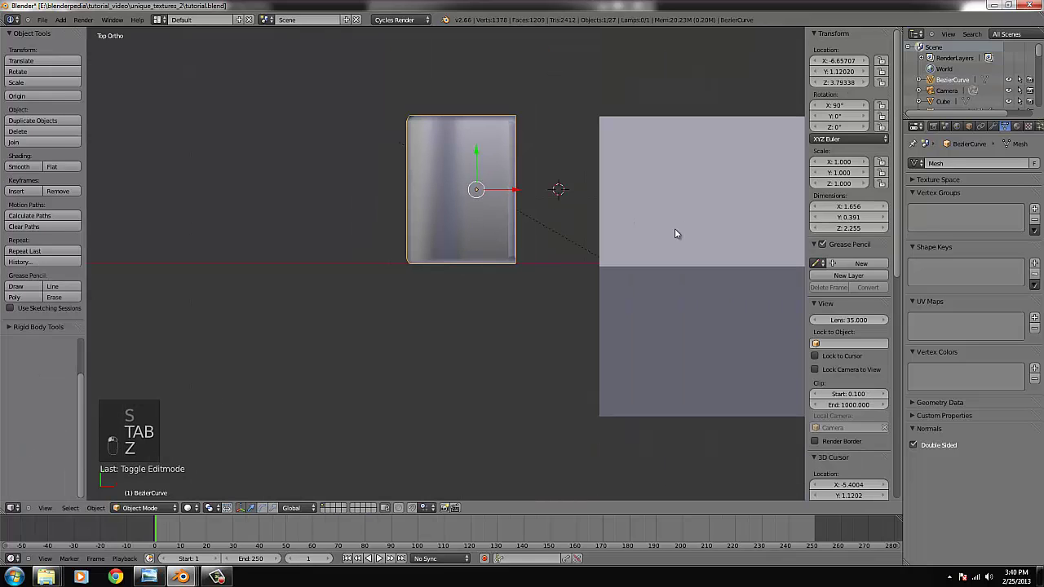
Step: Scale the tile down and bring the gable side of the roof into view
key(KP_1)
key(s)
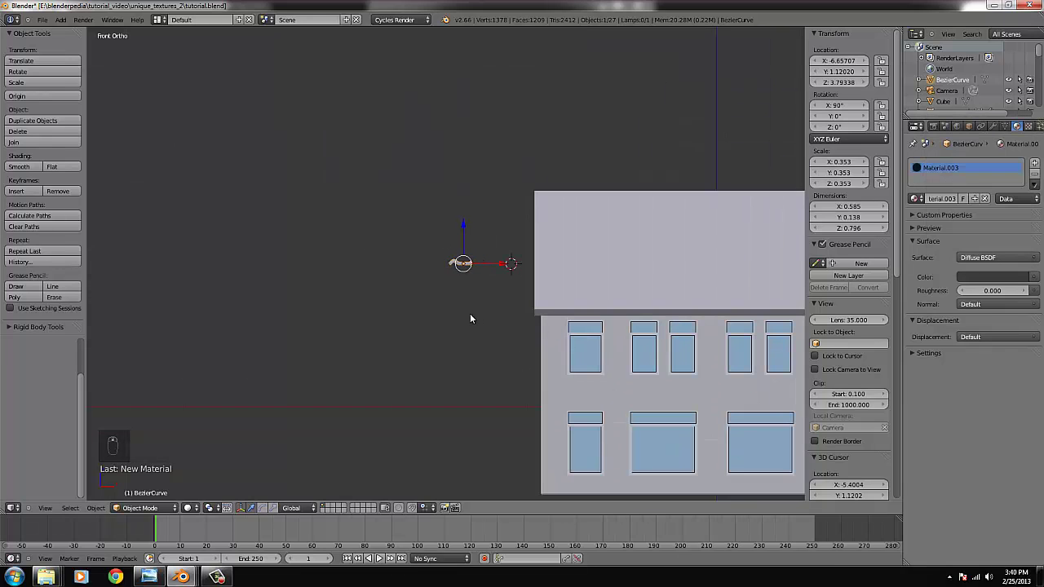
drag(567, 396, 469, 317)
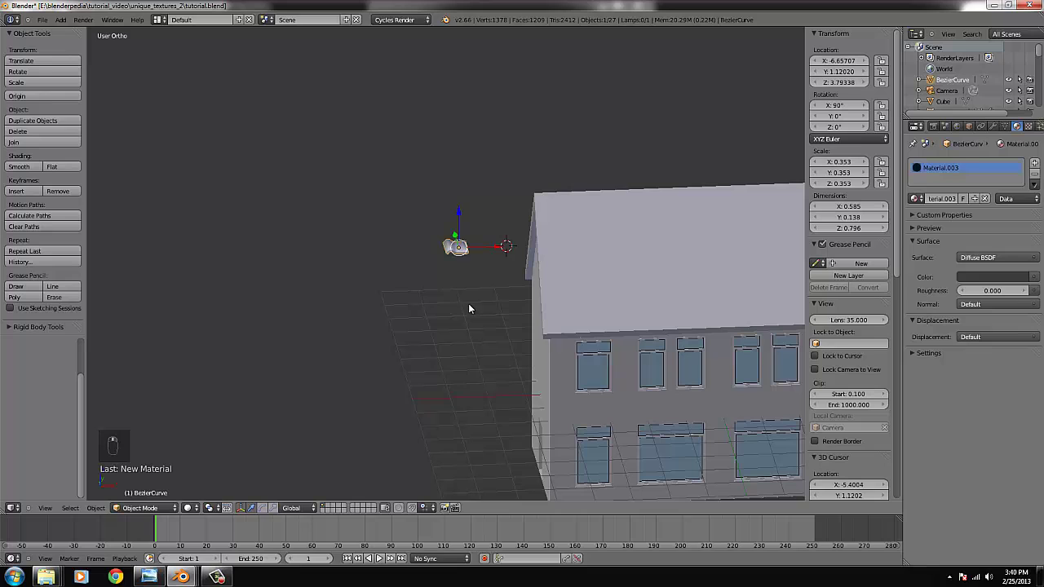
key(KP_1)
key(KP_4)
key(KP_4)
key(KP_4)
key(KP_4)
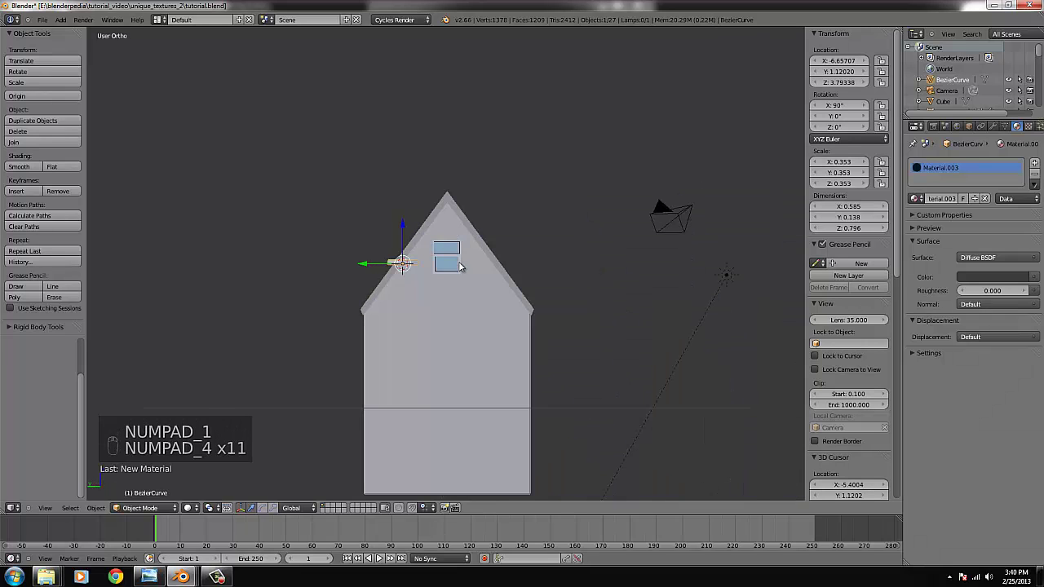
Step: Place the tile at the roof's lower corner, rotated 142.6° on X and scaled to 0.193
key(g)
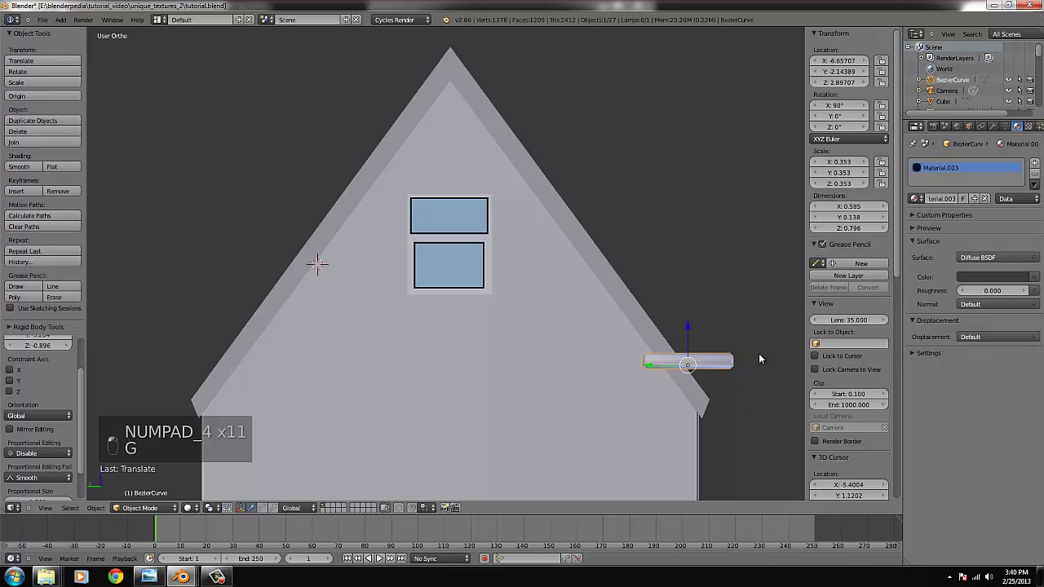
key(r)
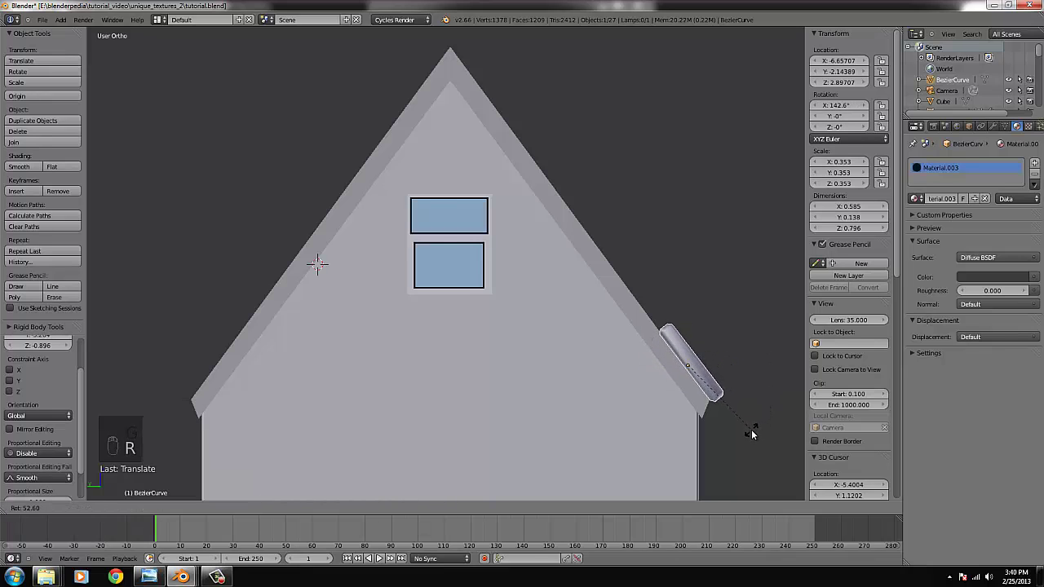
key(s)
key(g)
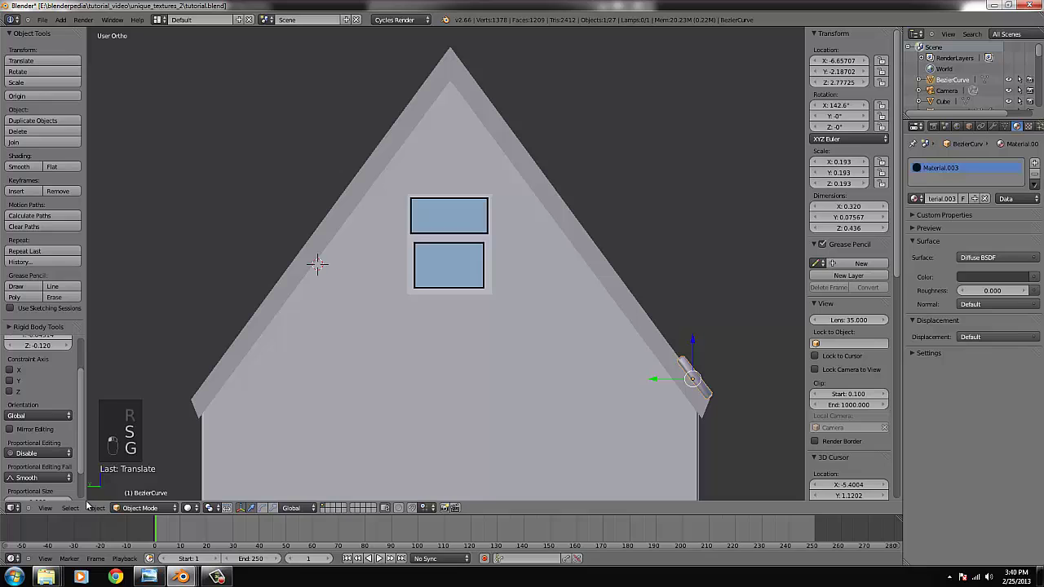
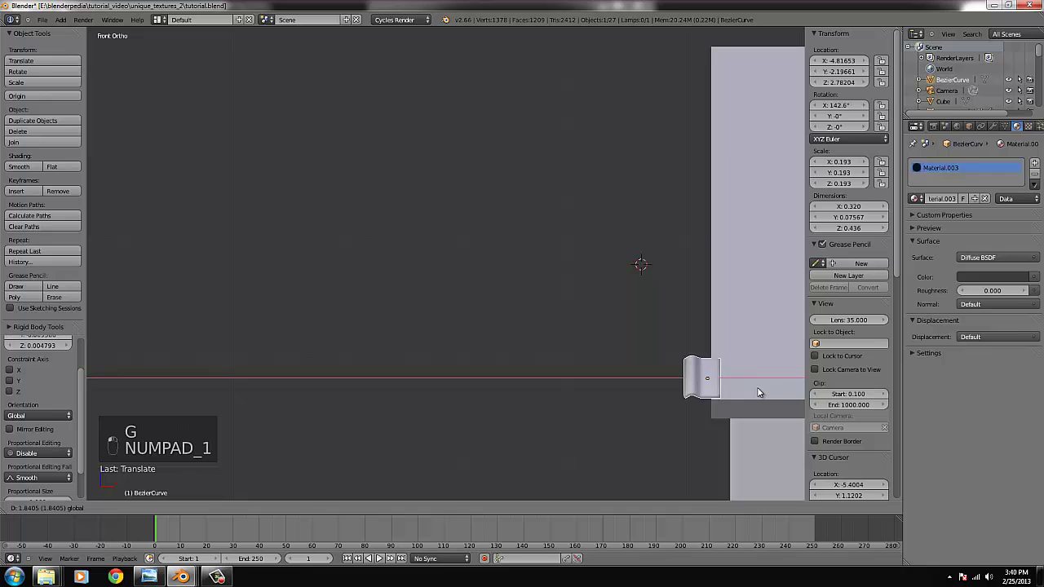
Step: Add an Array modifier with Relative Offset X 0.815 and Count 45 along the roof edge
key(ctrl+KP_Decimal)
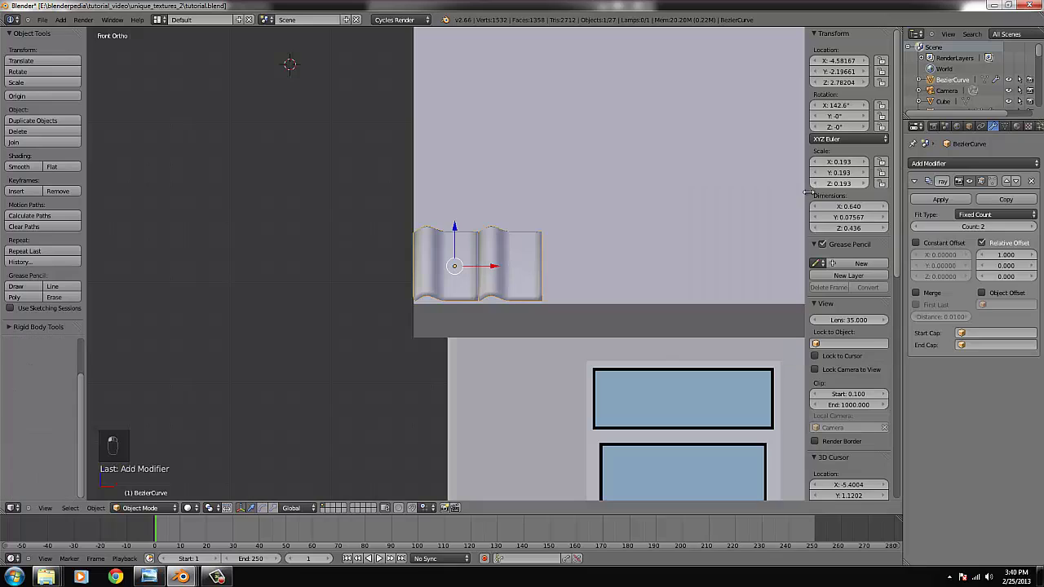
drag(944, 302, 1009, 259)
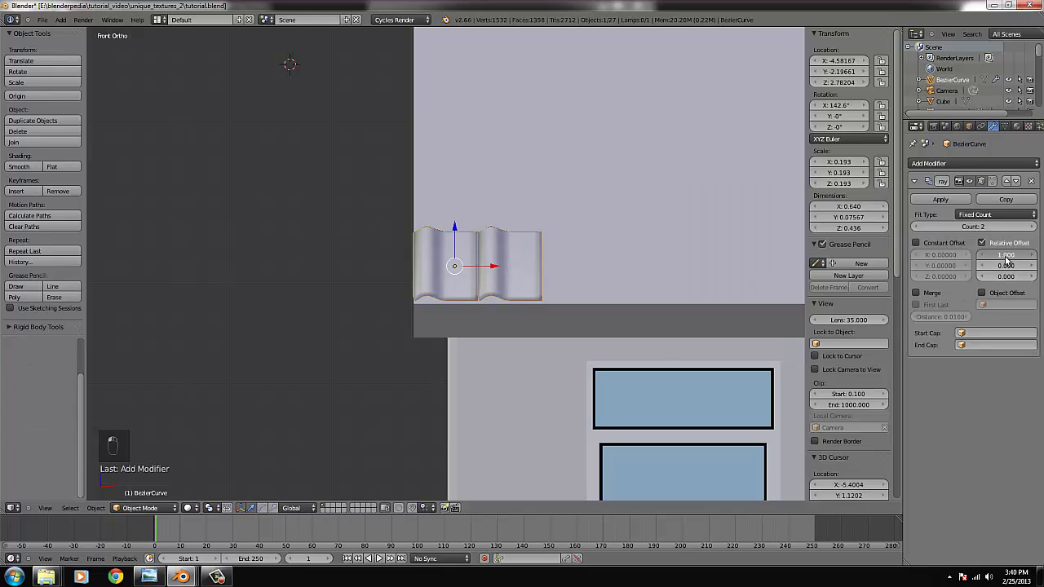
drag(1004, 261, 646, 281)
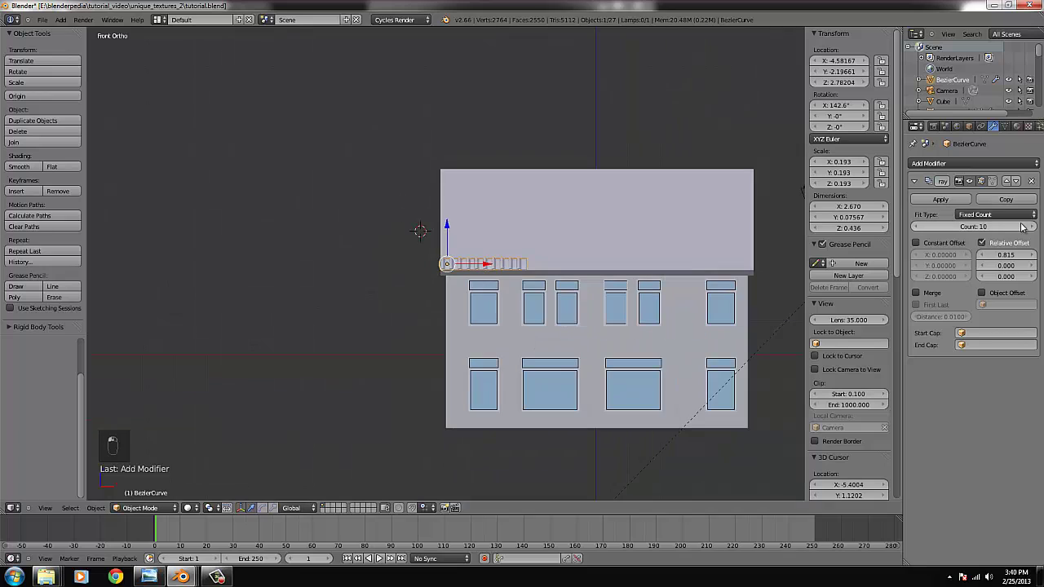
drag(1027, 226, 1028, 225)
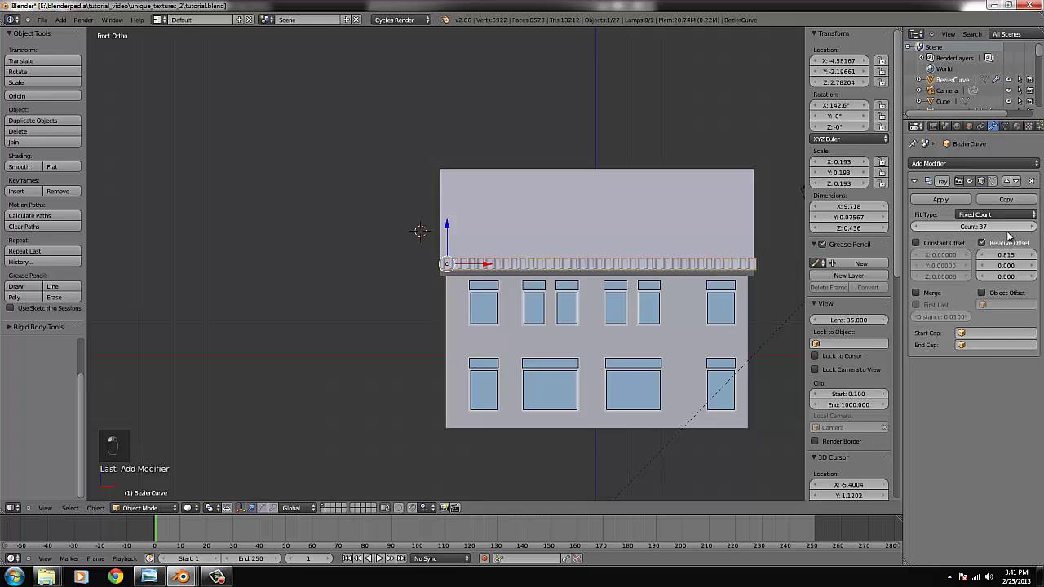
Step: Rescale the 45-tile row to fit the eave exactly and add a second Array modifier
key(s)
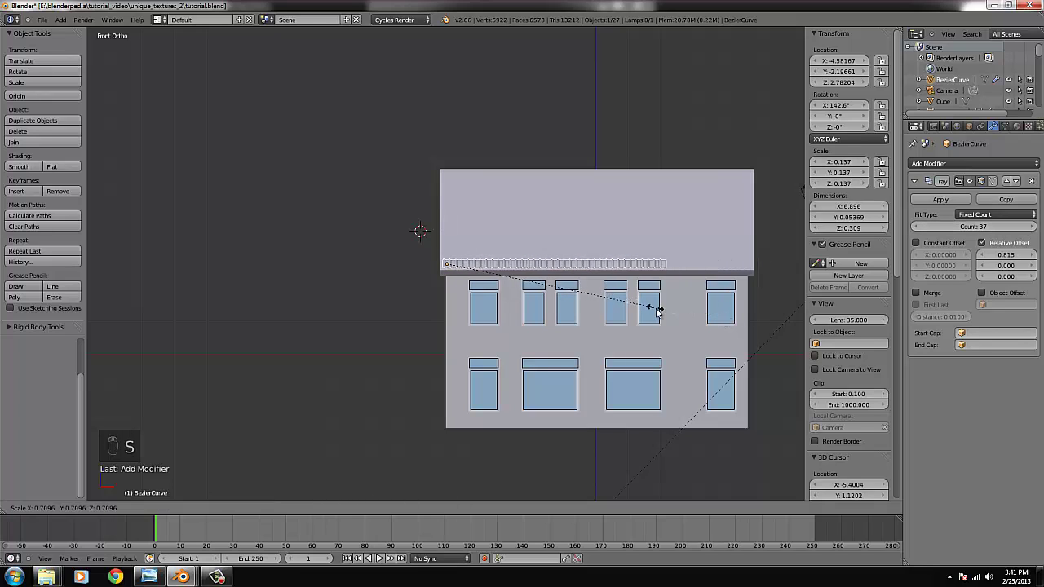
key(s)
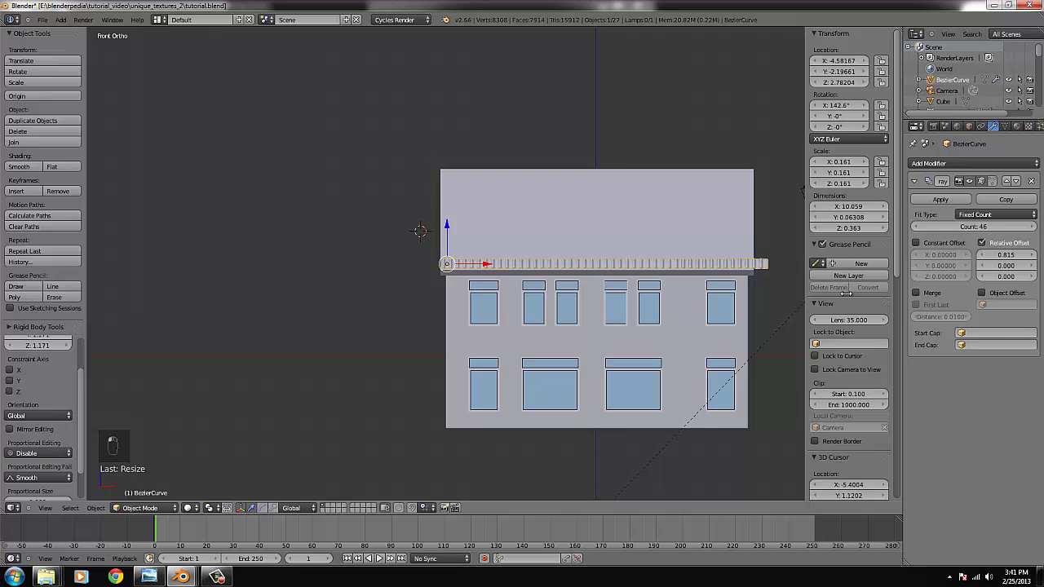
key(s)
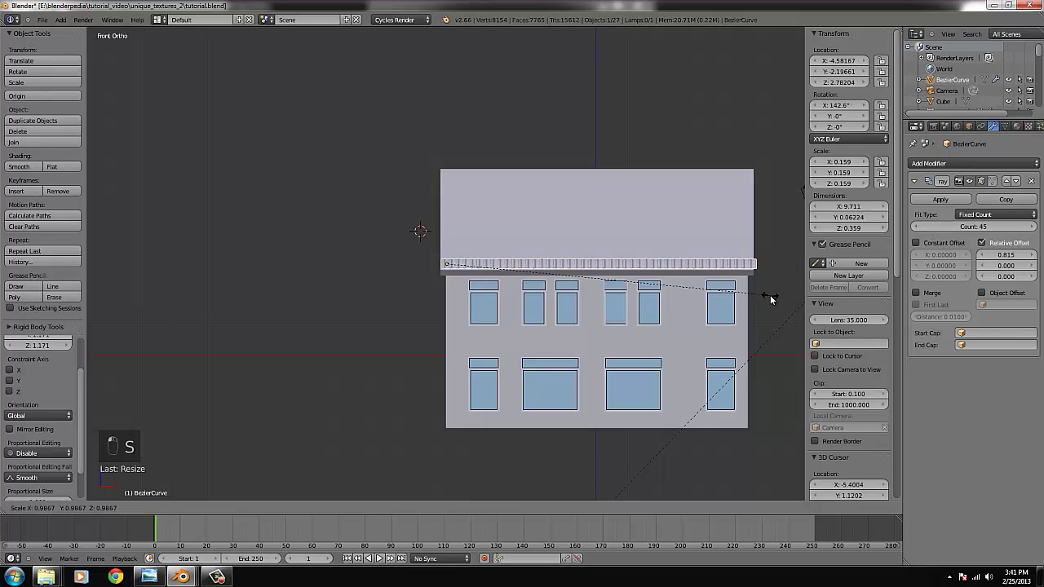
key(KP_1)
key(KP_4)
key(KP_4)
key(KP_4)
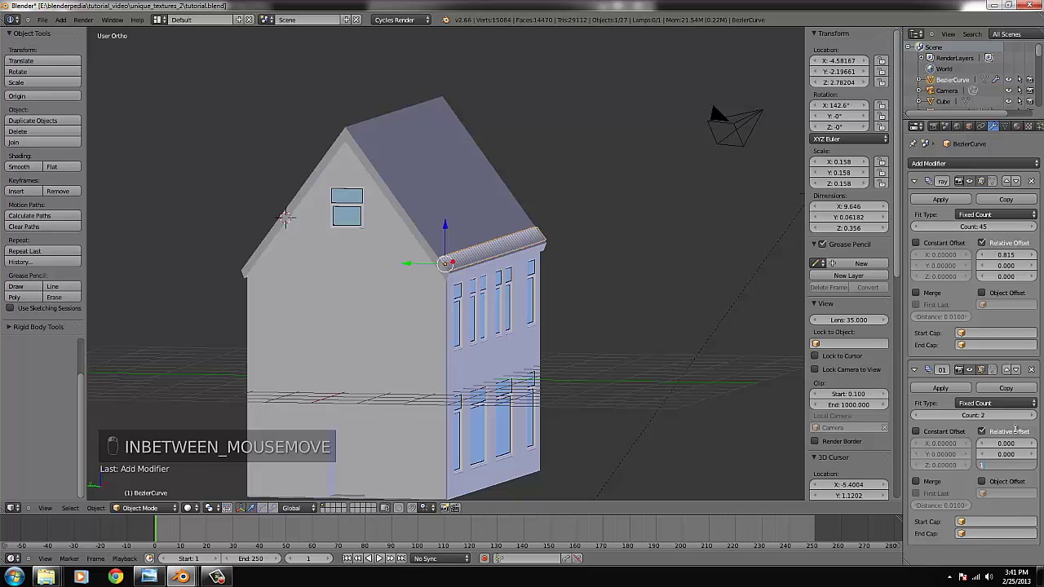
Step: Rotate the tile mesh in Edit Mode so the second array climbs the roof slope
middle_click(459, 319)
key(KP_1)
key(KP_4)
key(KP_4)
key(KP_4)
key(KP_4)
key(Tab)
key(ctrl+l)
key(r)
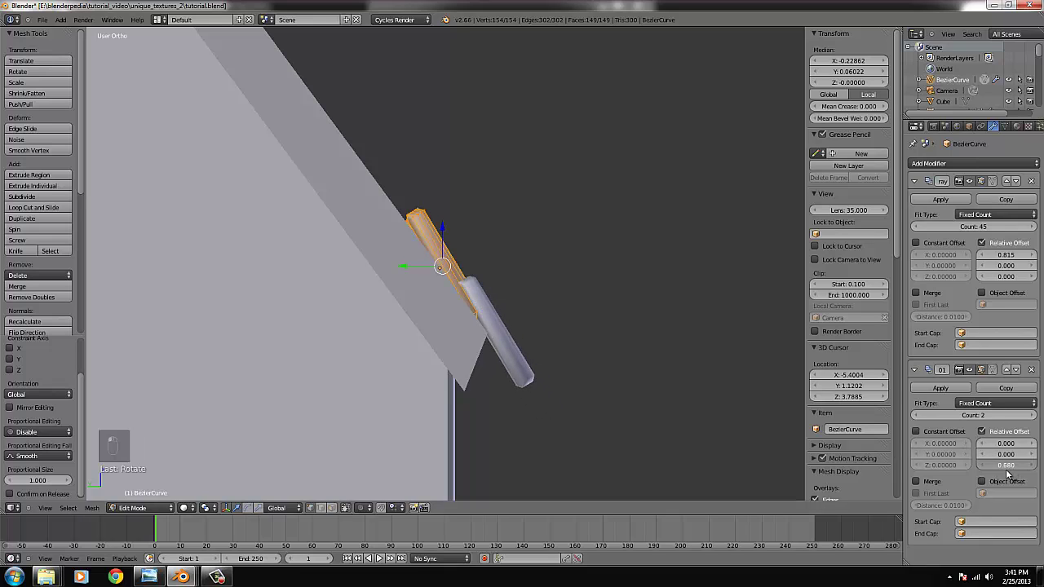
key(r)
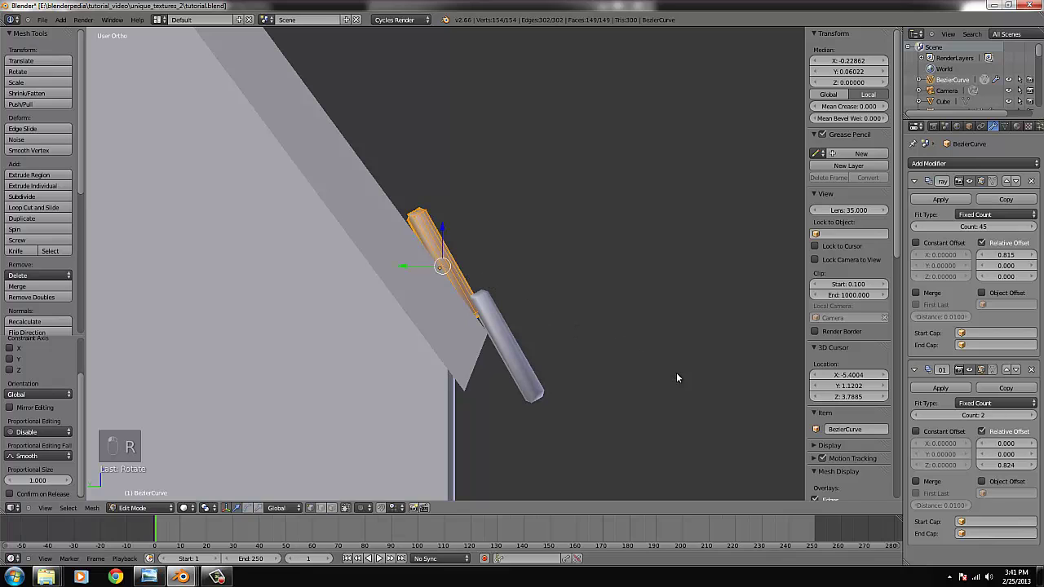
key(Tab)
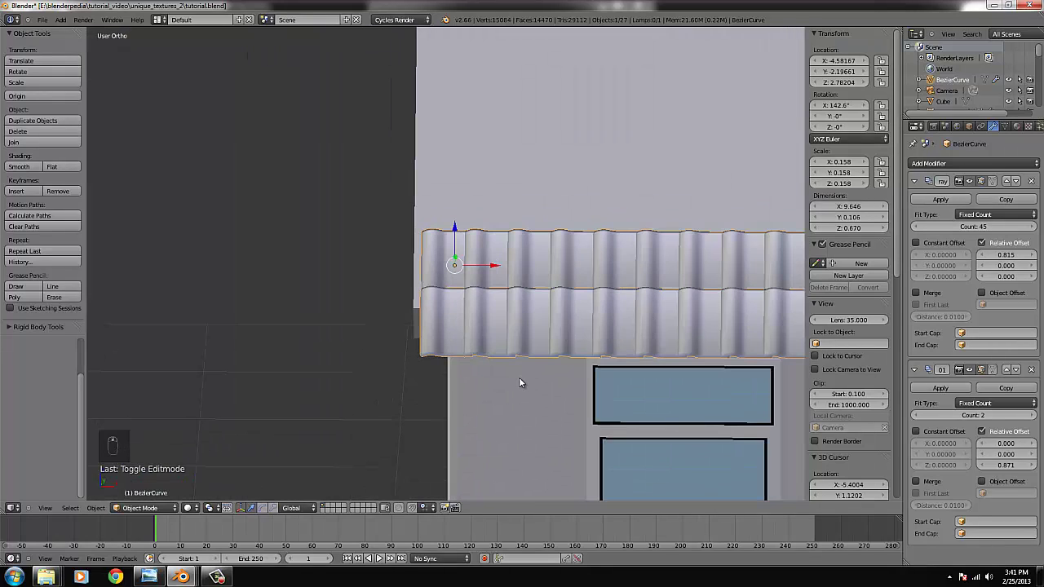
Step: Adjust the array's position and tilt so 12 rows cover the whole roof side, checked from all views
key(KP_1)
key(KP_4)
key(KP_4)
key(KP_4)
key(g)
key(ctrl+KP_Decimal)
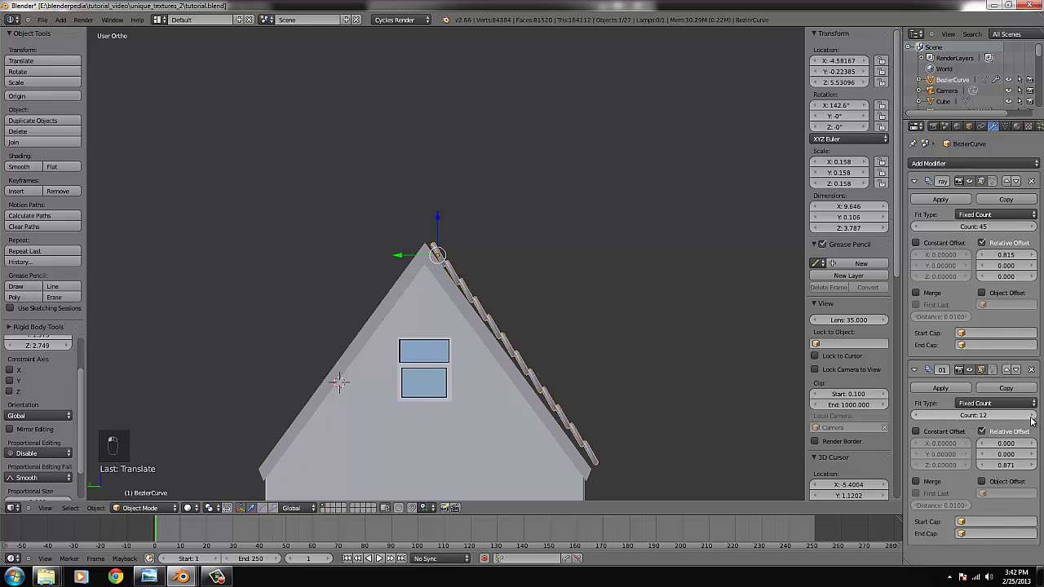
key(r)
key(r)
key(g)
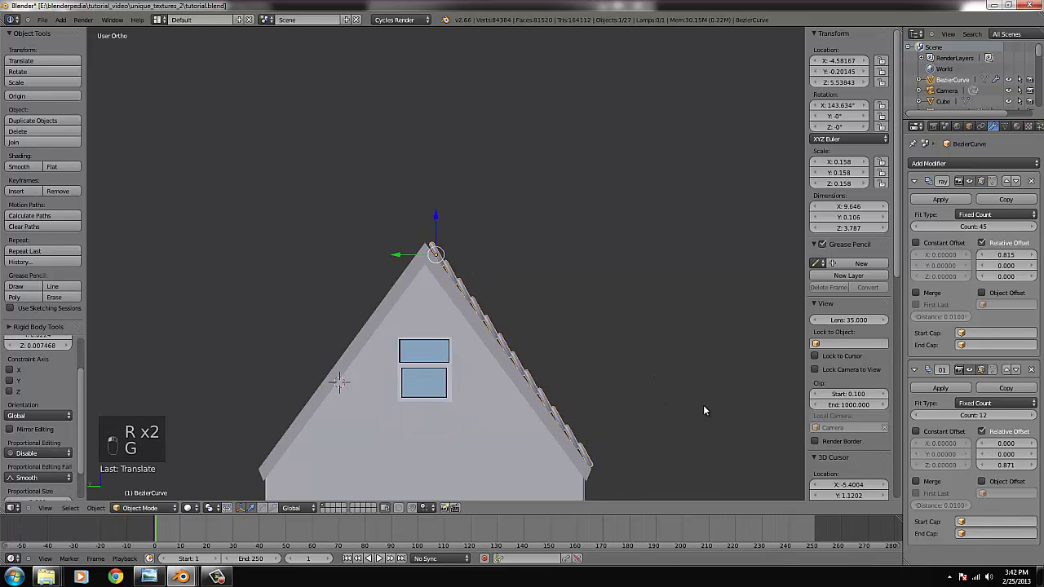
key(r)
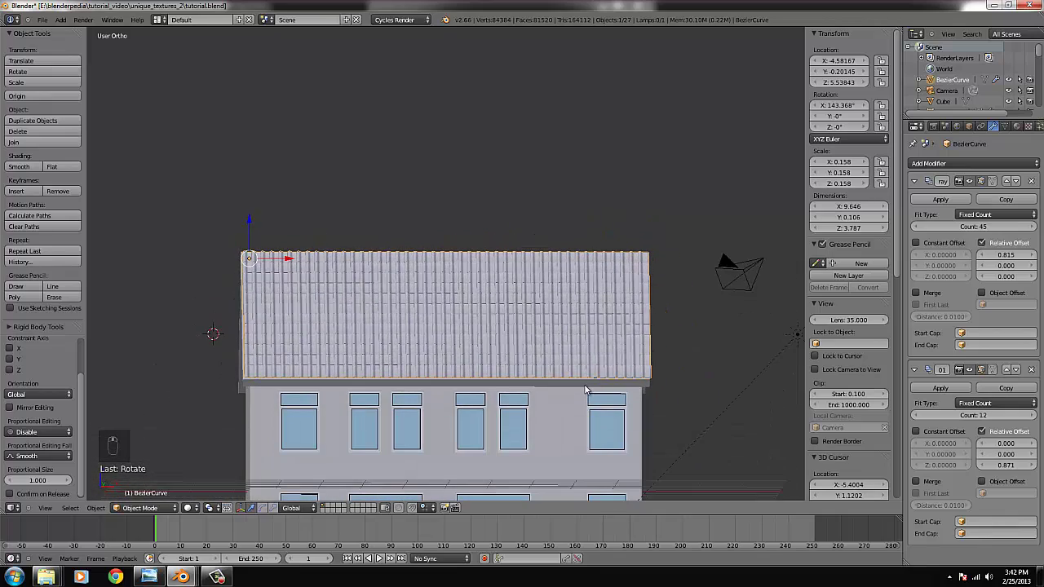
key(KP_1)
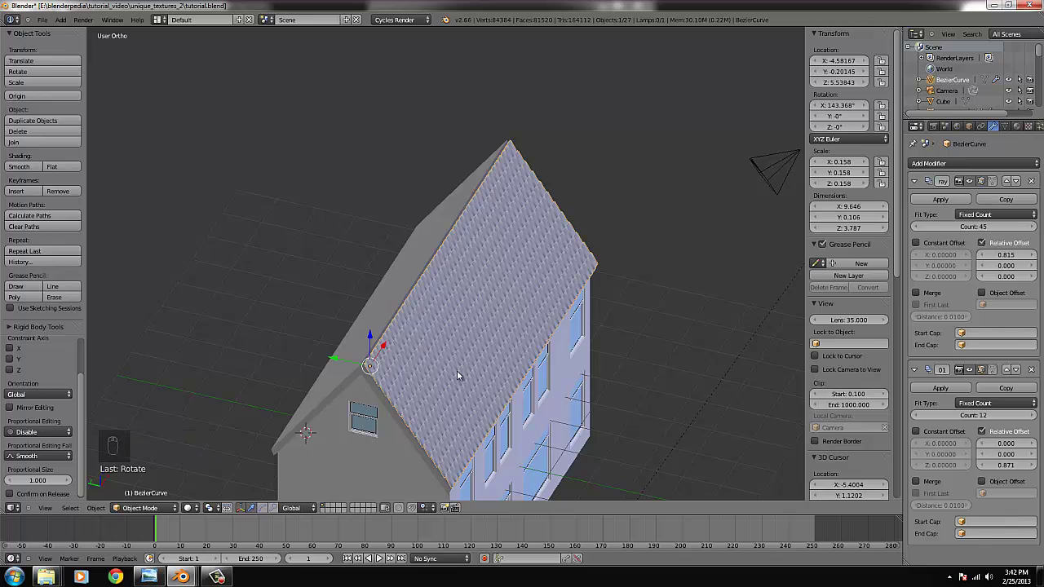
Step: Duplicate the tile array, turn it 180° about Z and move it onto the opposite slope
key(KP_7)
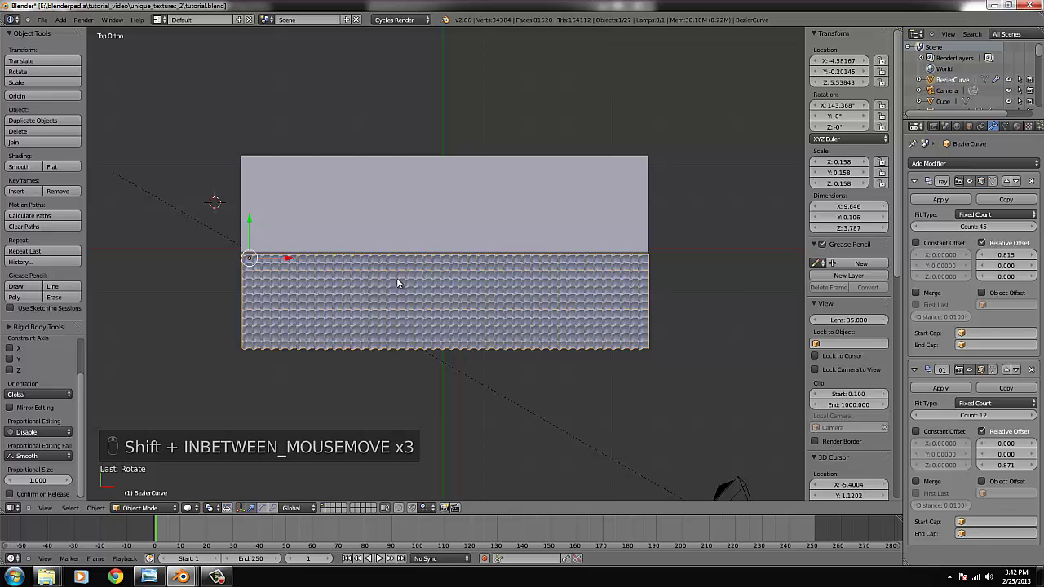
key(shift+d)
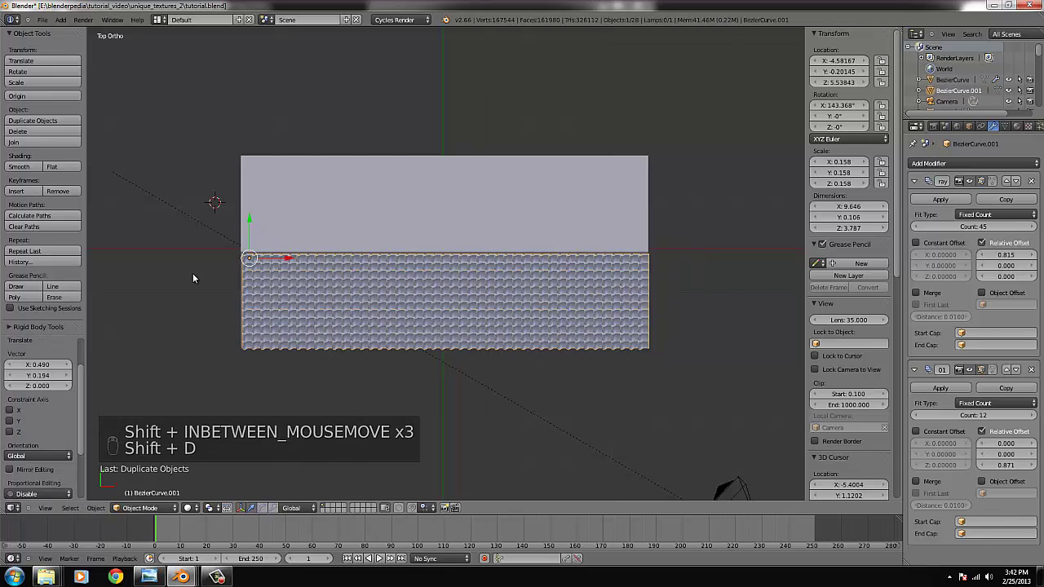
key(r)
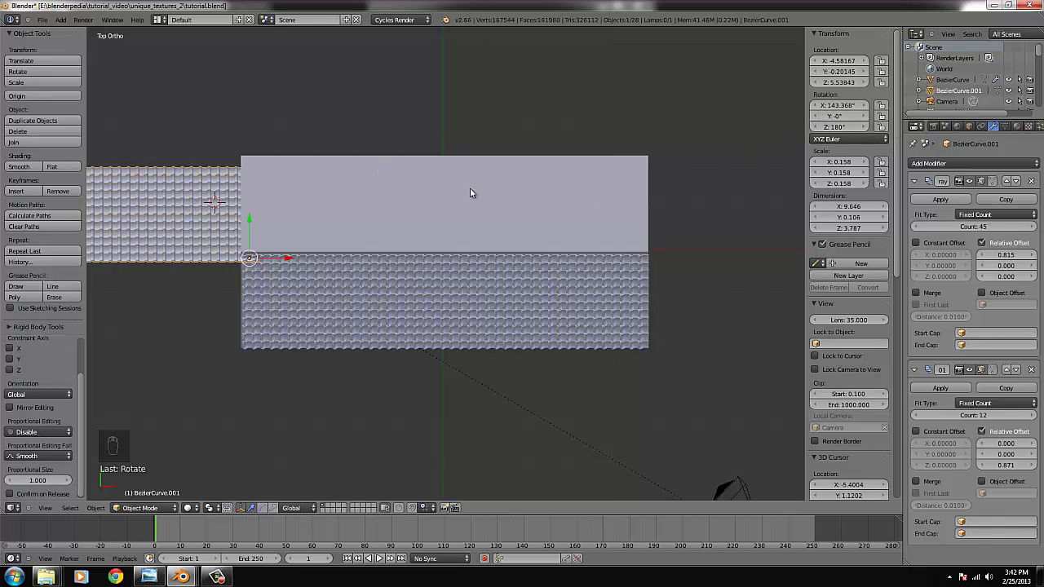
key(g)
key(g)
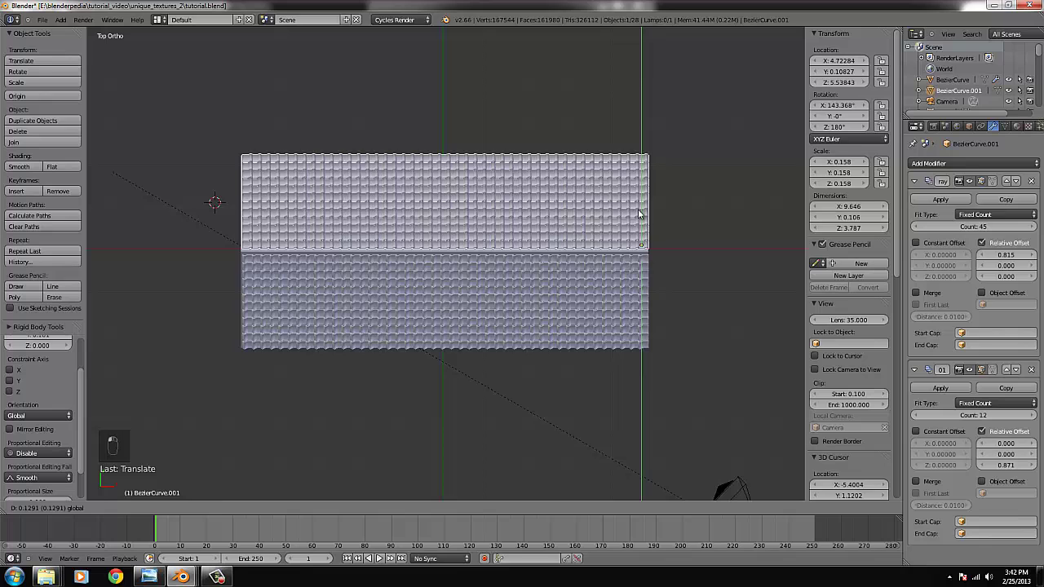
Step: Raise both tile arrays along Z so the rows meet at the ridge, viewed from the gable side
key(KP_1)
key(KP_4)
key(KP_4)
key(KP_4)
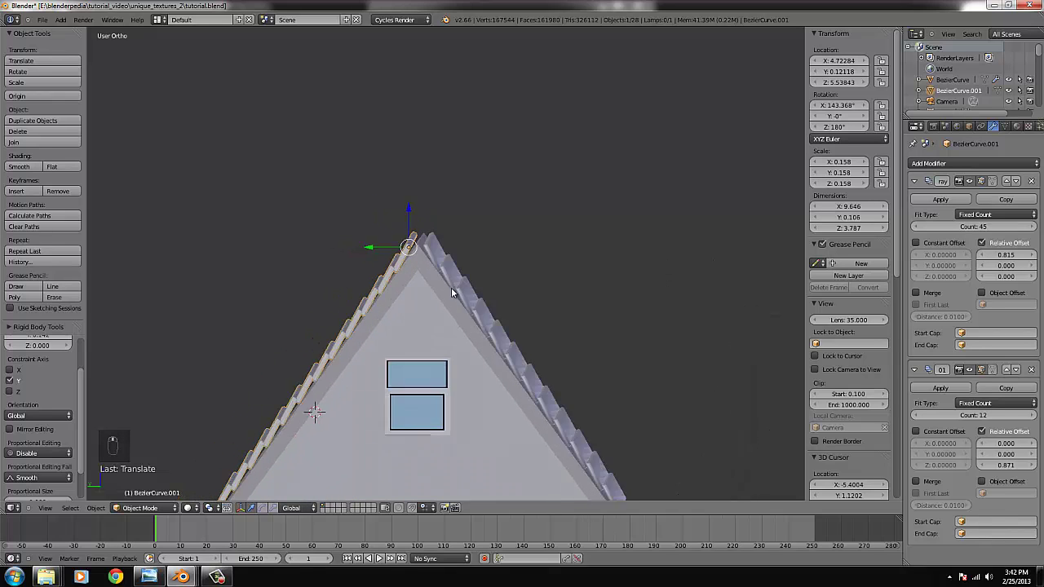
key(KP_1)
key(KP_4)
key(KP_4)
key(KP_4)
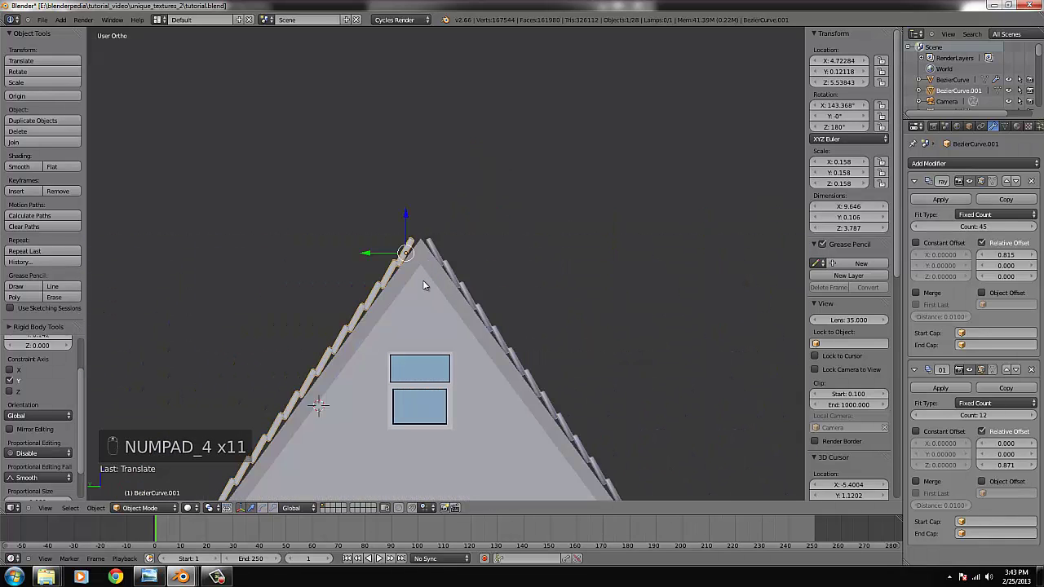
key(g)
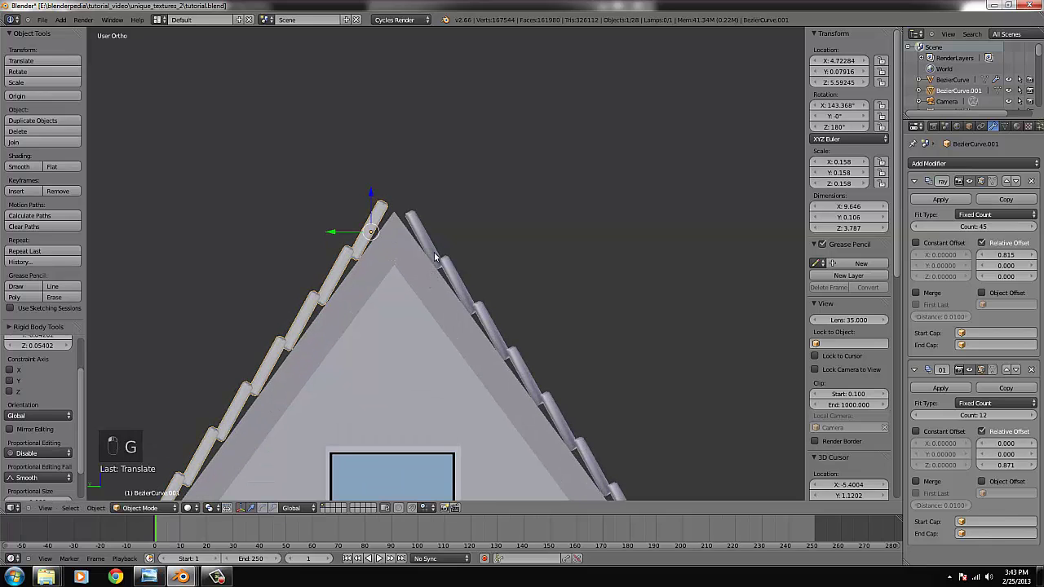
key(g)
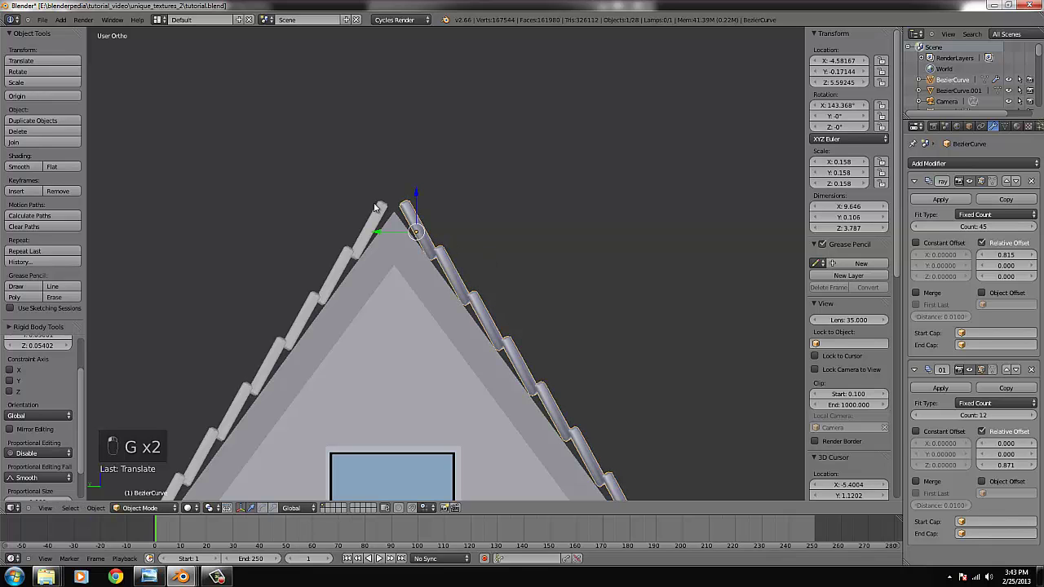
Step: Add a new Bezier curve and move it away from the house in front view
key(g)
click(485, 274)
key(KP_7)
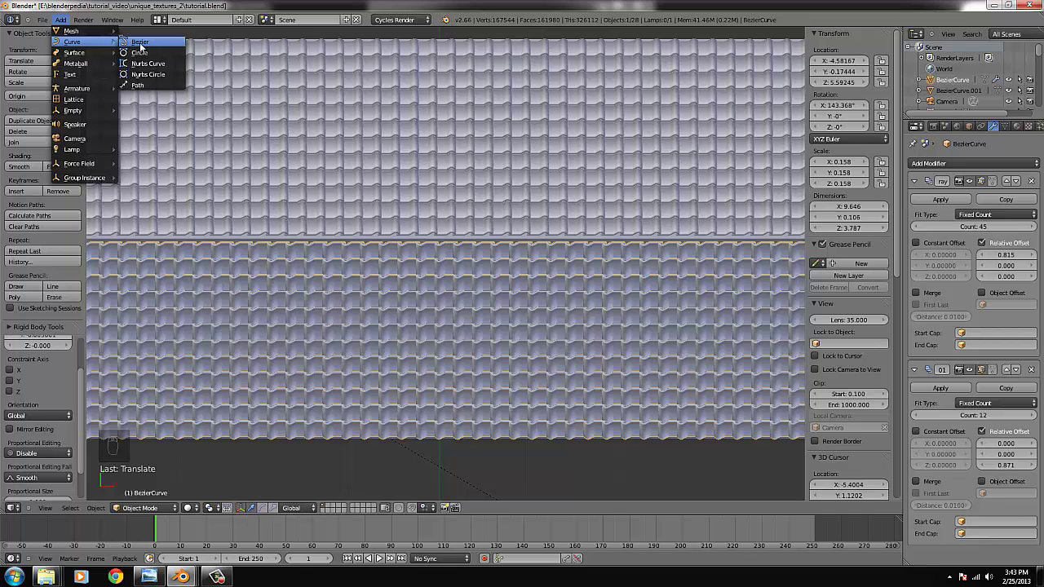
key(KP_1)
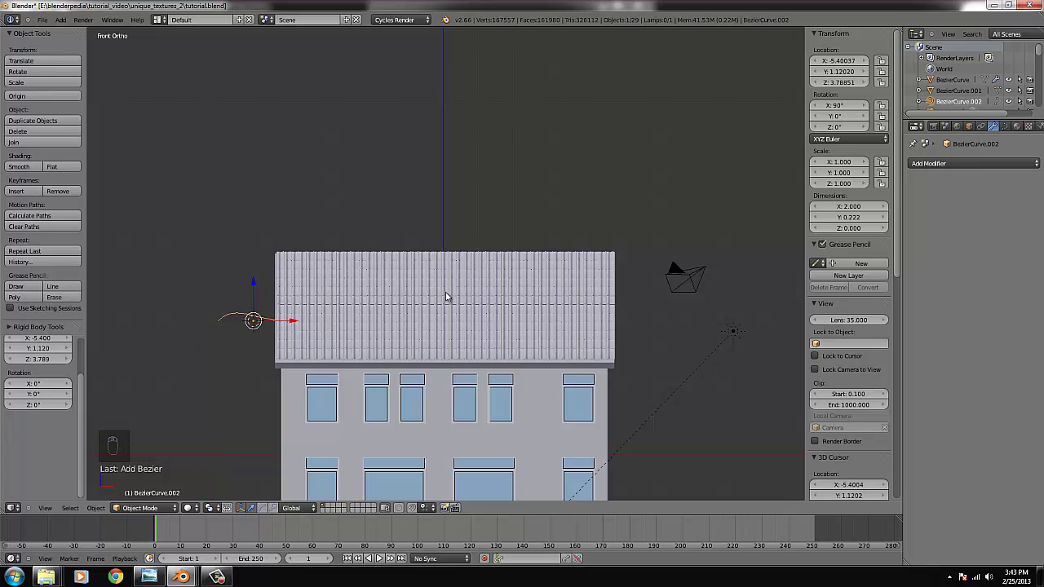
key(g)
key(ctrl+KP_Decimal)
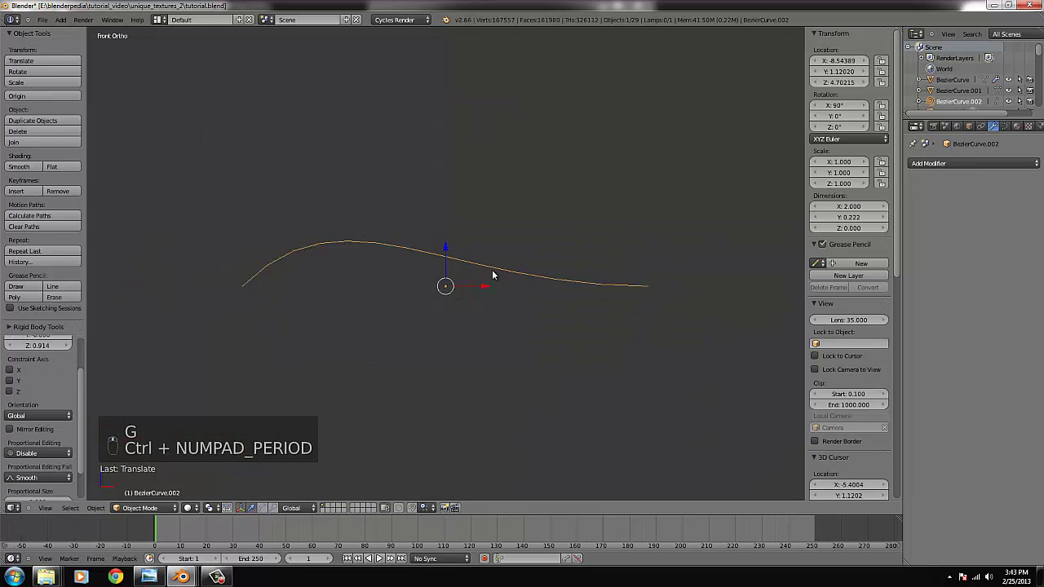
Step: Shape the curve's control points into an arch by rotating and moving its handles
key(Tab)
key(r)
key(r)
key(g)
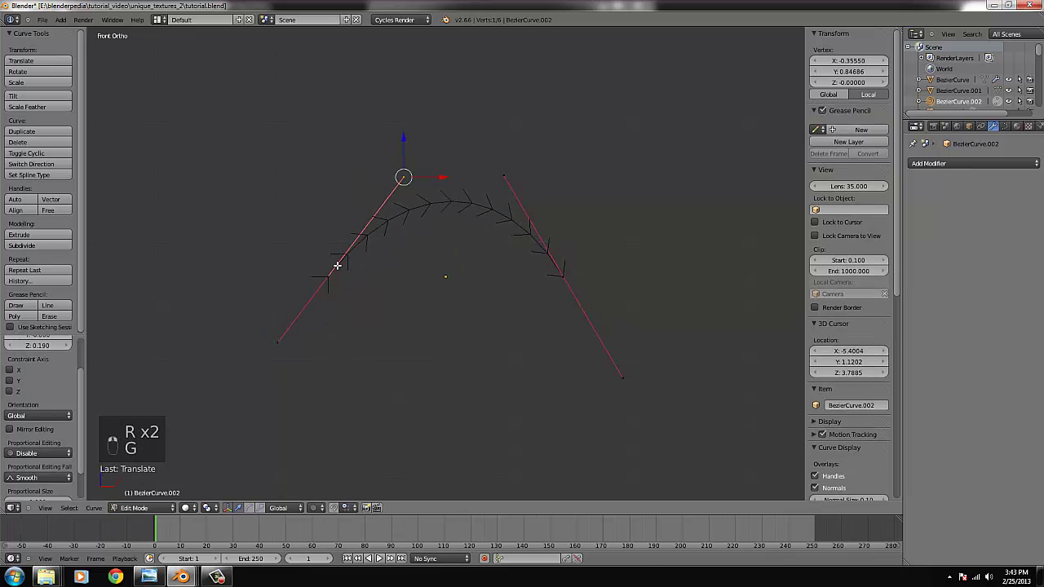
key(g)
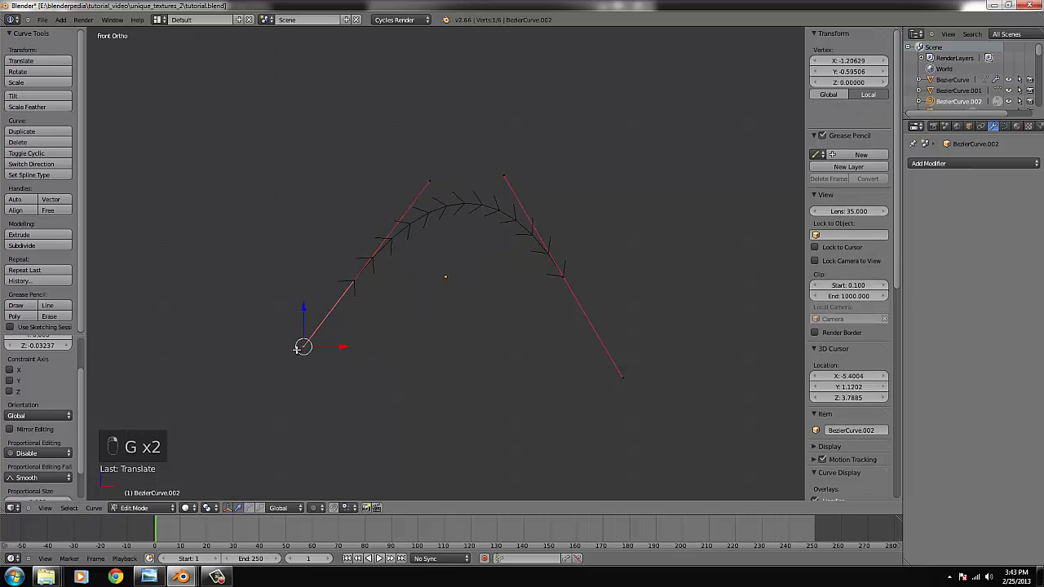
key(g)
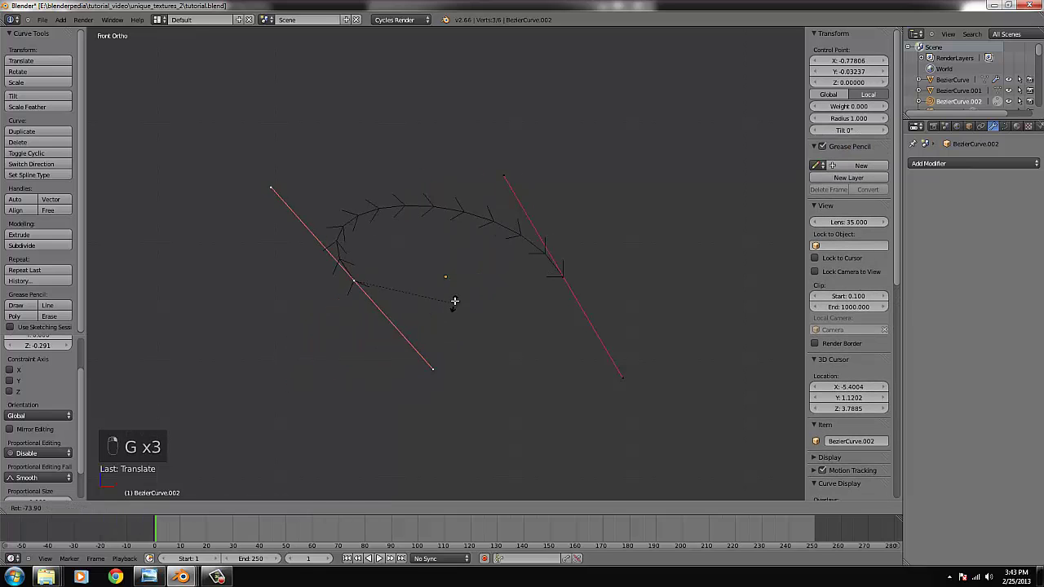
key(r)
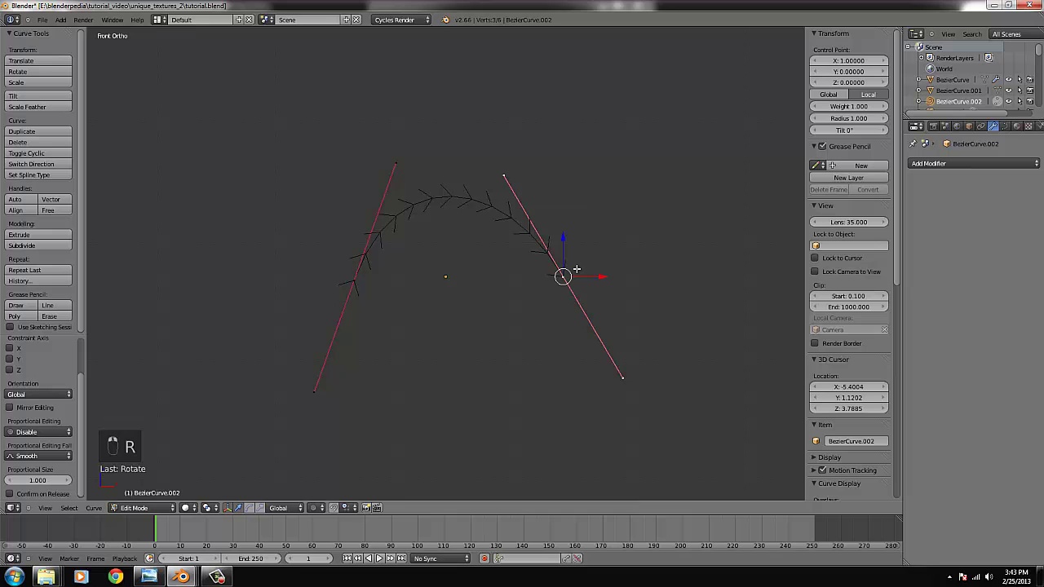
key(r)
key(Tab)
key(Tab)
key(r)
key(g)
key(g)
Step: Refine the arch, nudging and rotating points until the half-round profile is even
key(Tab)
key(g)
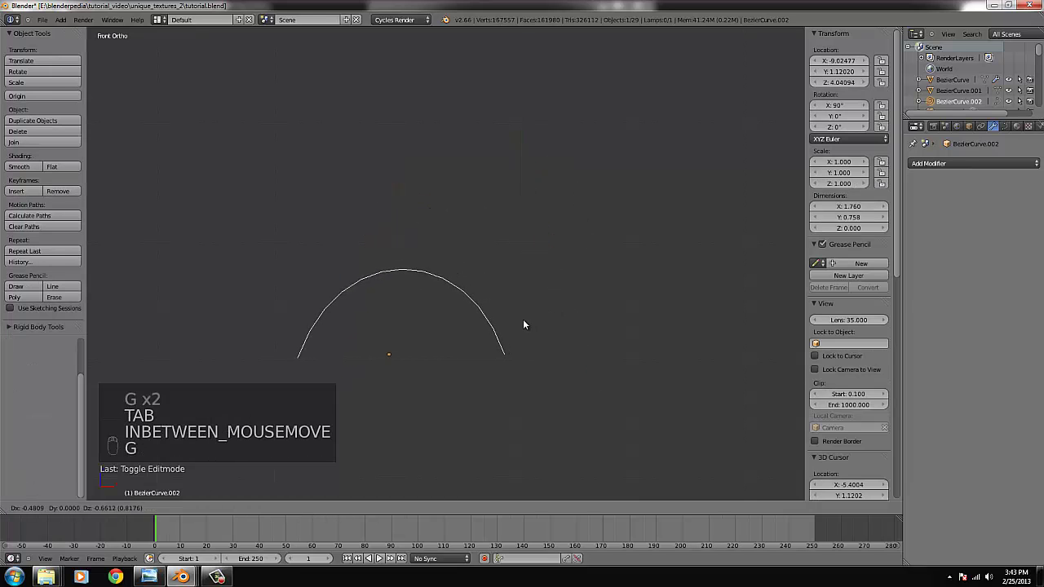
key(Tab)
key(g)
key(Tab)
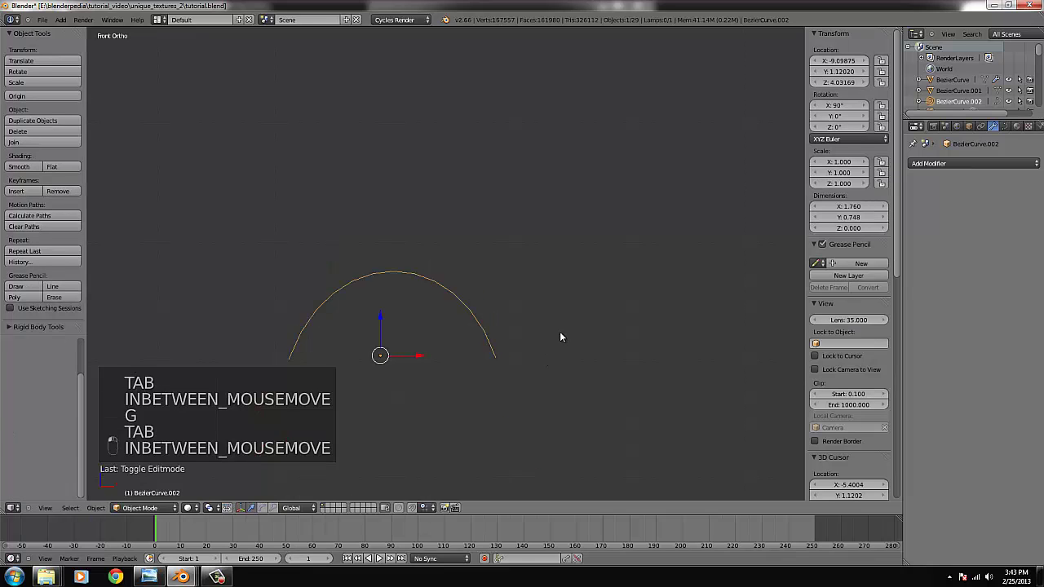
key(Tab)
key(r)
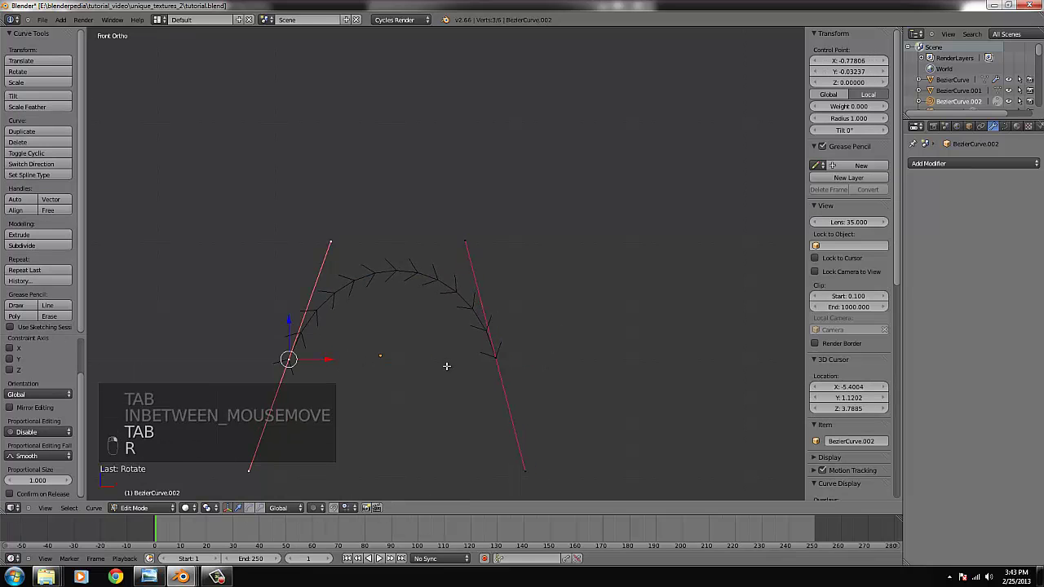
key(r)
key(Tab)
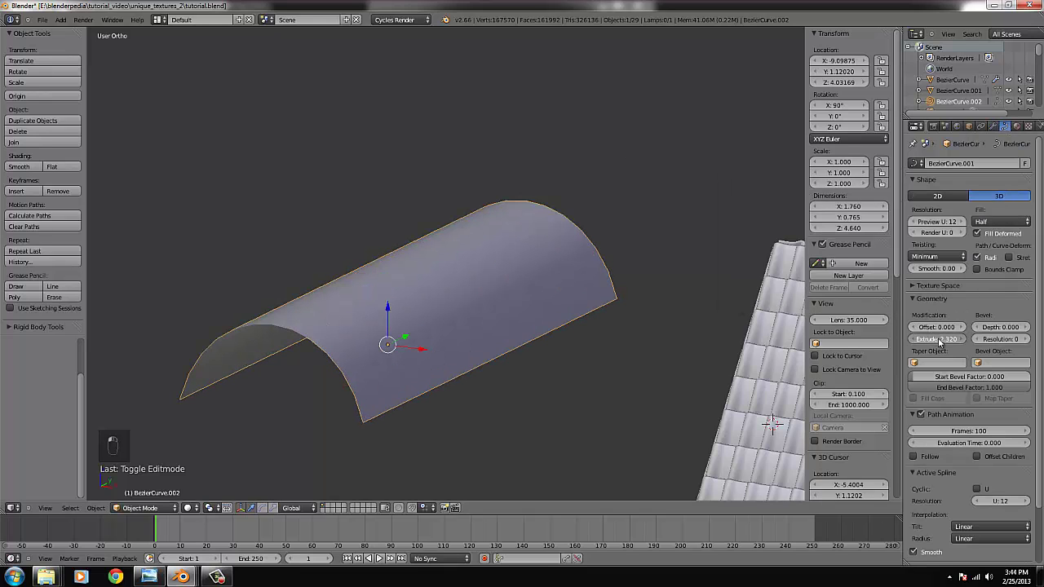
Step: Make the curve 3D, raise Extrude and Bevel Depth with Full fill, and rotate it 90°
key(KP_7)
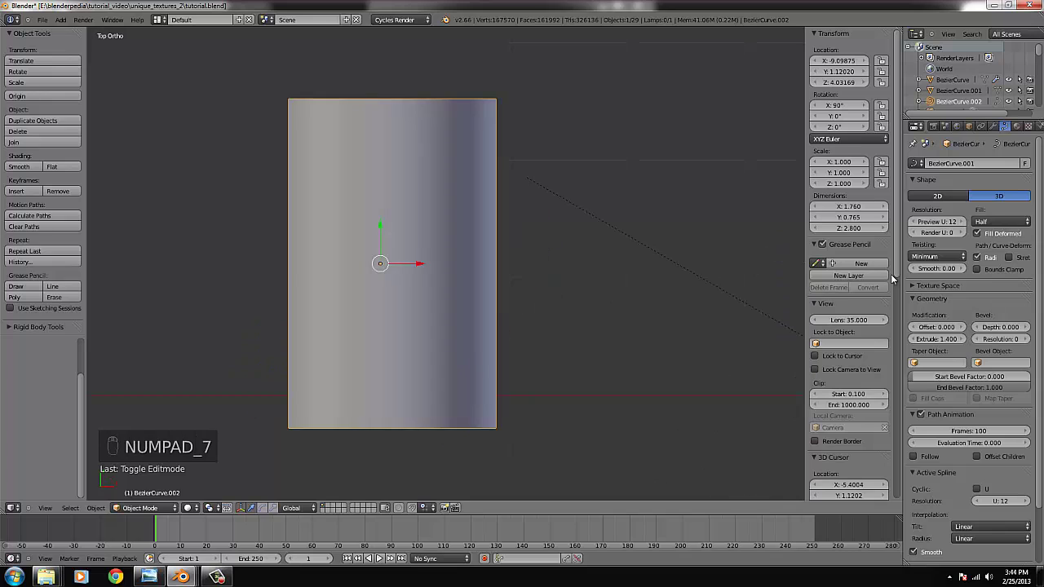
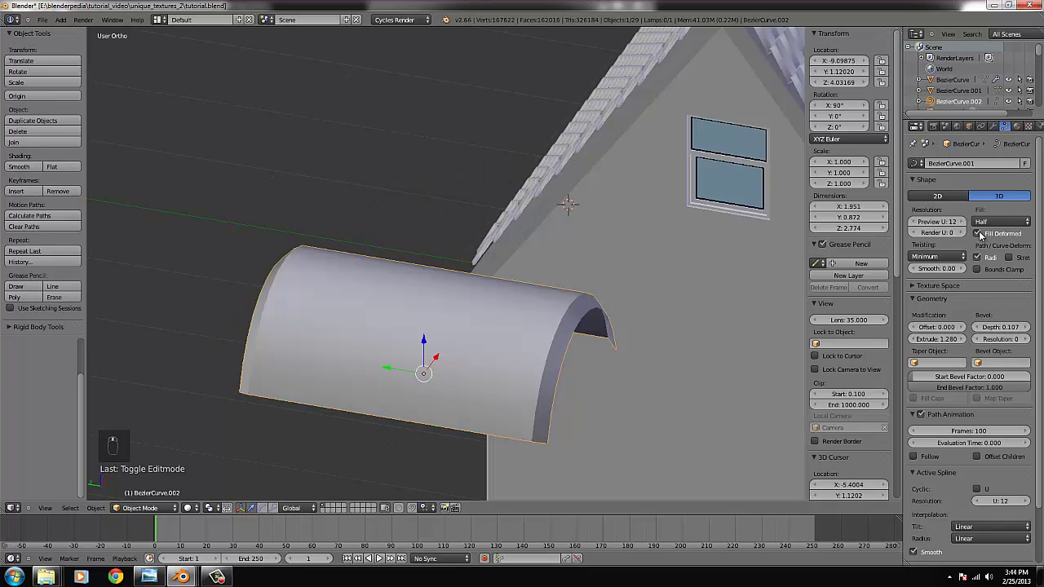
middle_click(529, 297)
middle_click(493, 336)
drag(684, 324, 1000, 330)
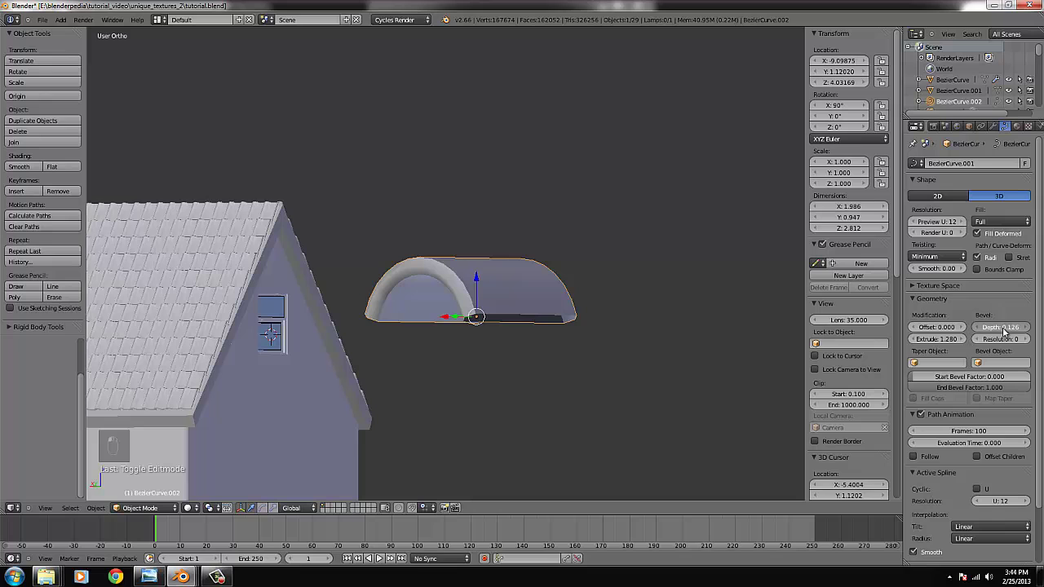
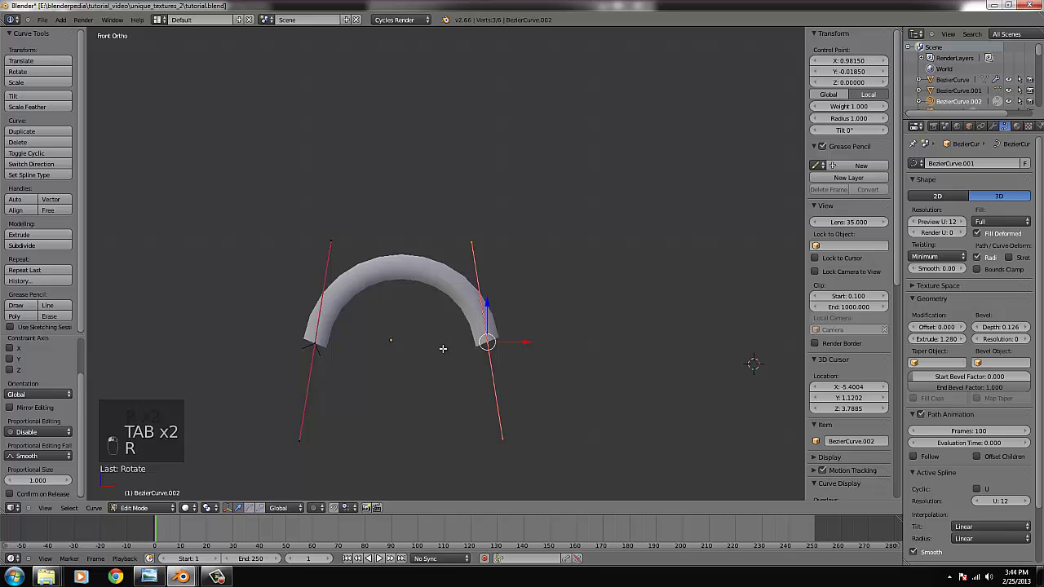
key(Tab)
key(Tab)
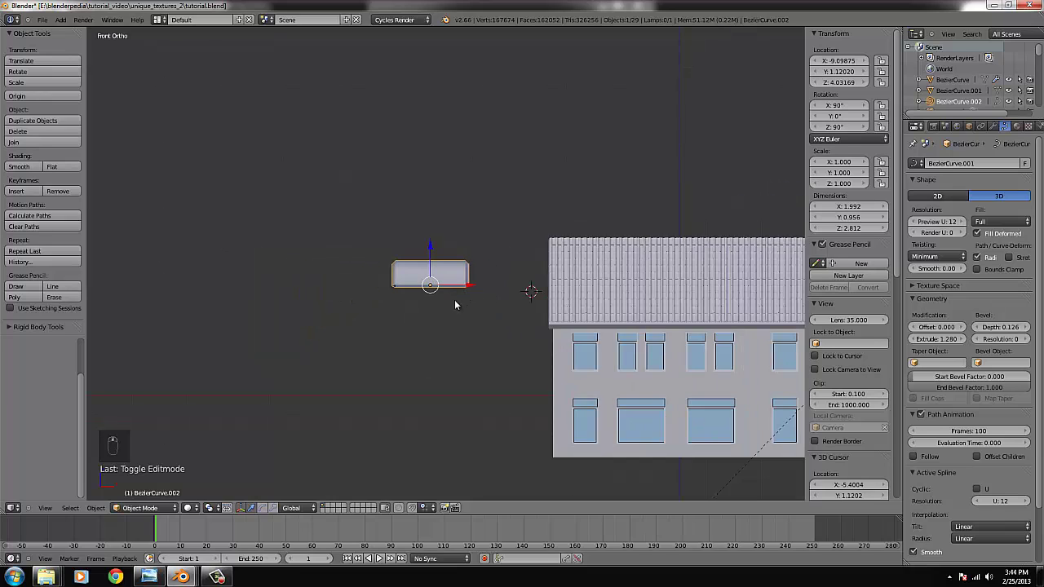
Step: Convert the arched tile to a mesh and remove its duplicate vertices
middle_click(350, 353)
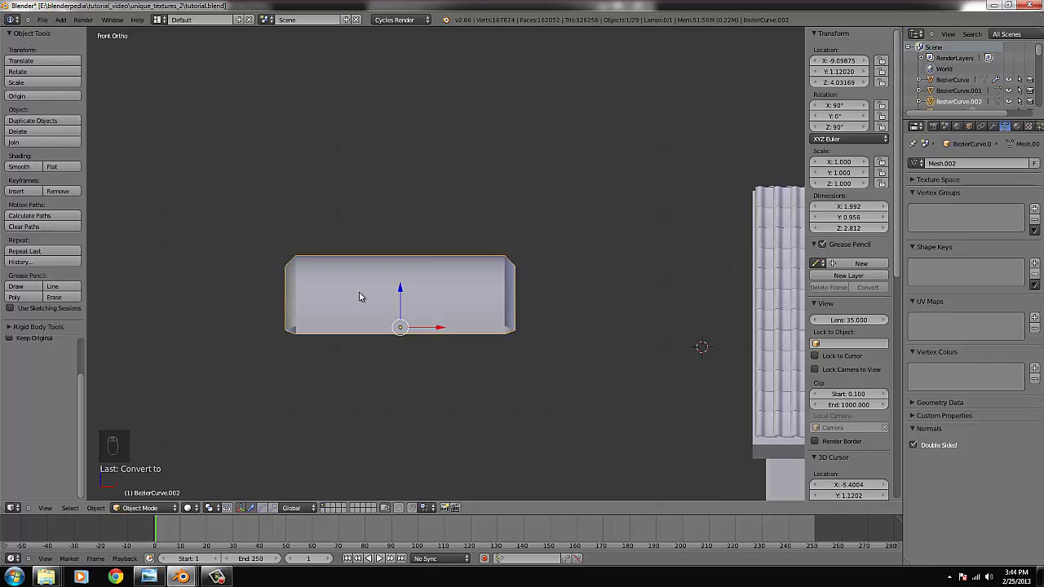
key(Tab)
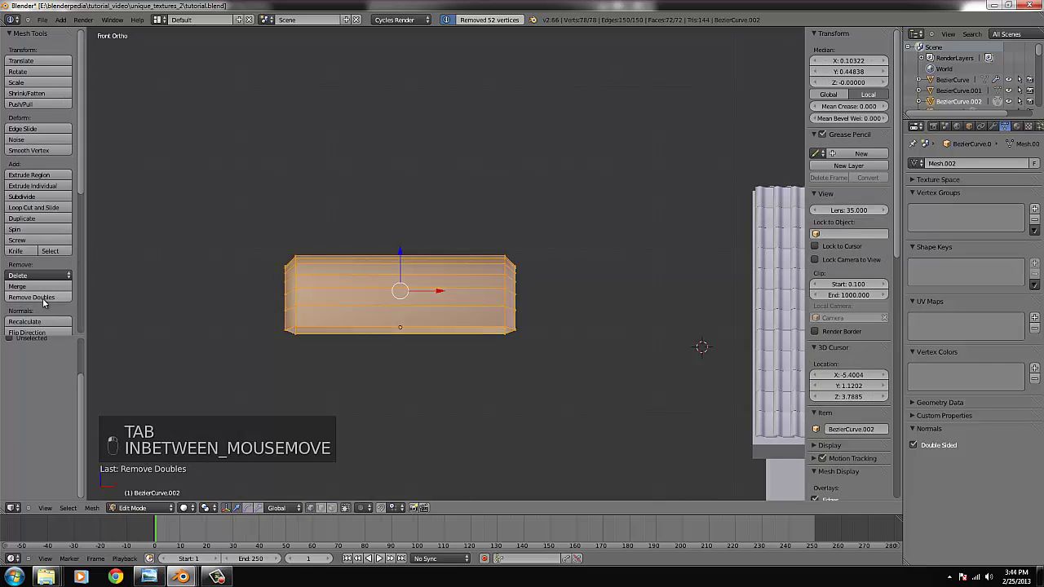
key(ctrl+r)
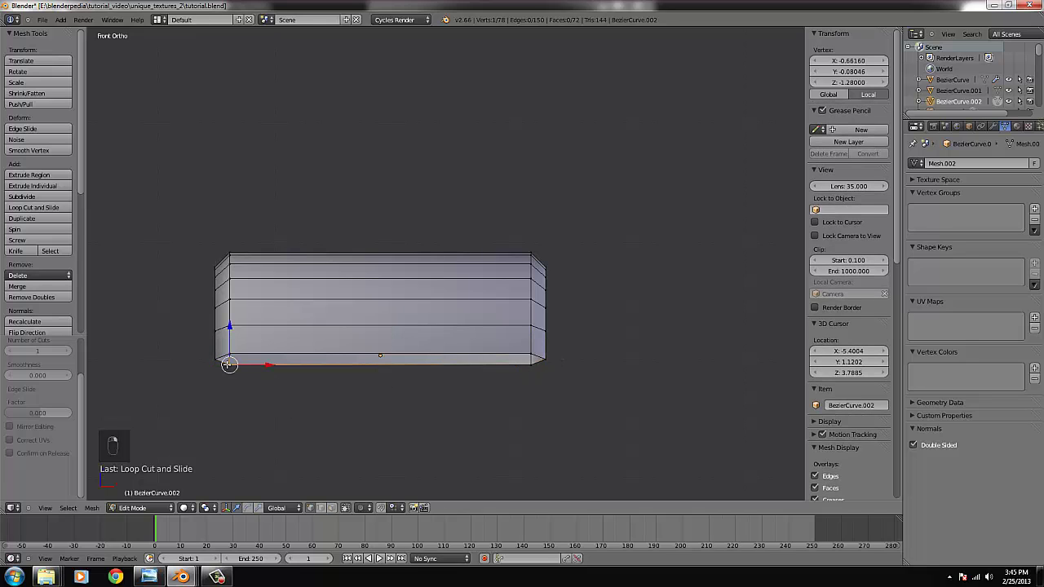
key(ctrl+l)
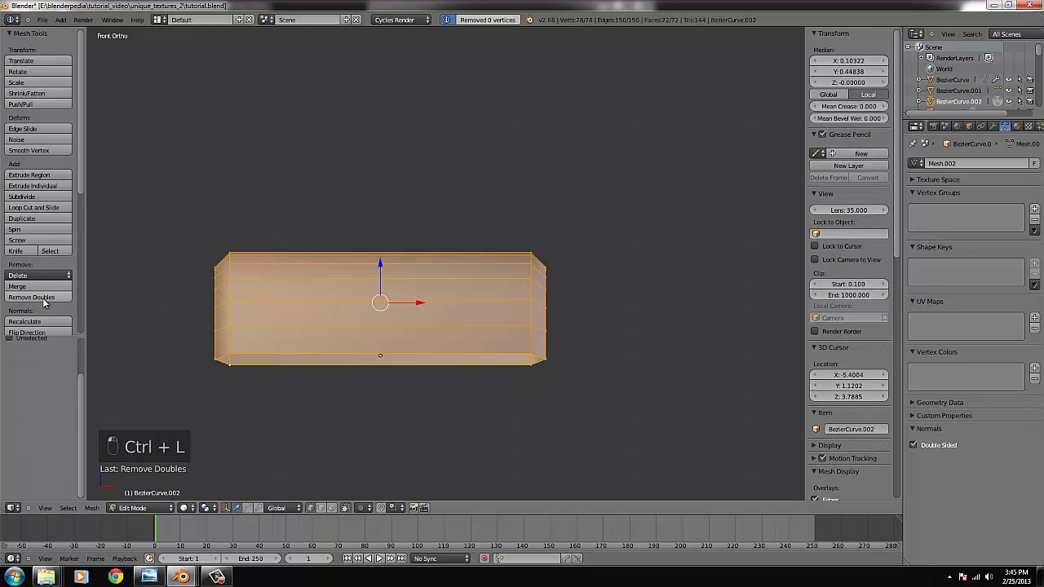
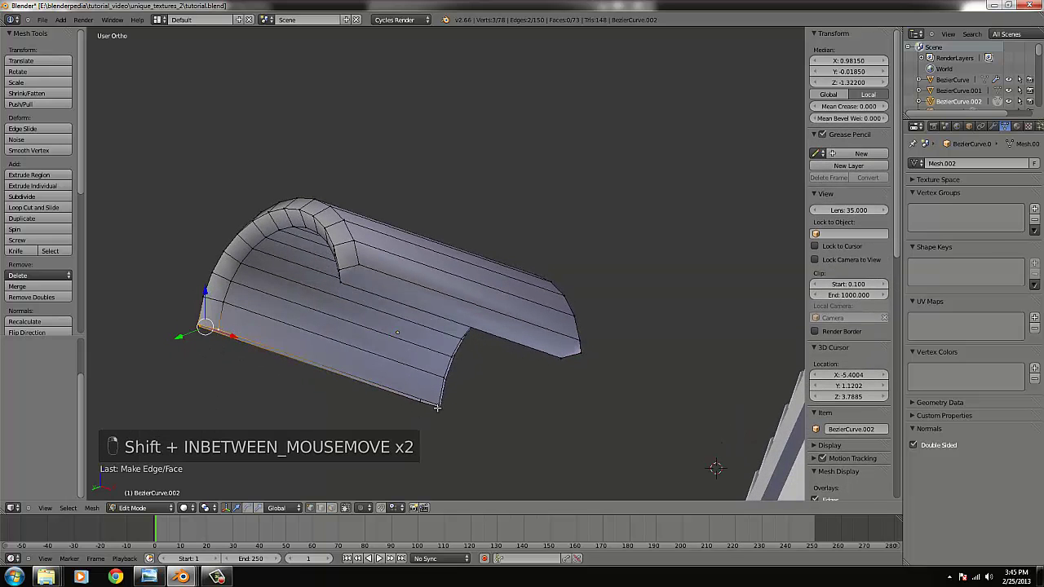
Step: Fill the tile ends and add a loop cut slid toward one end
key(f)
key(KP_1)
key(ctrl+r)
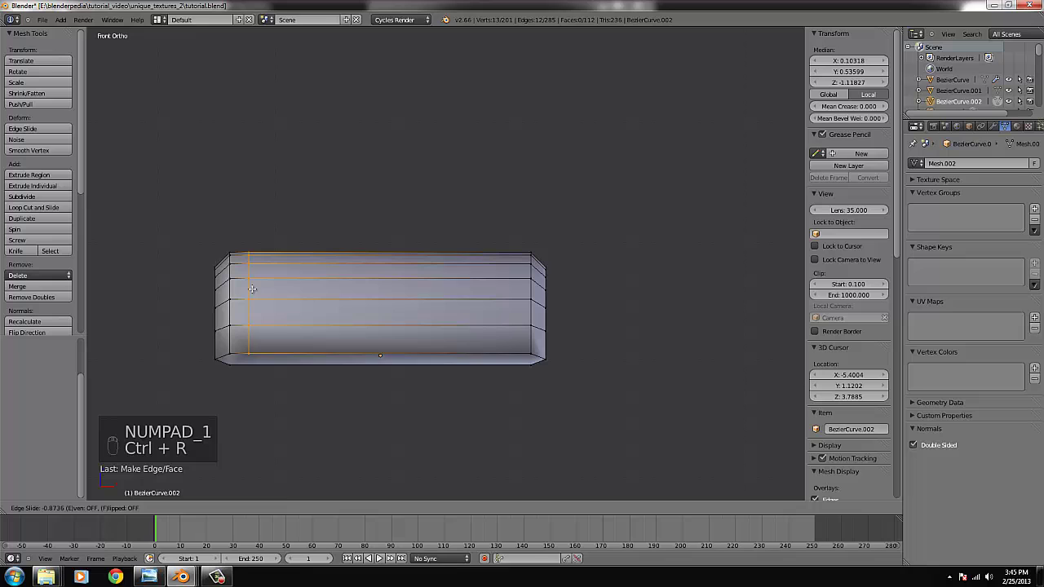
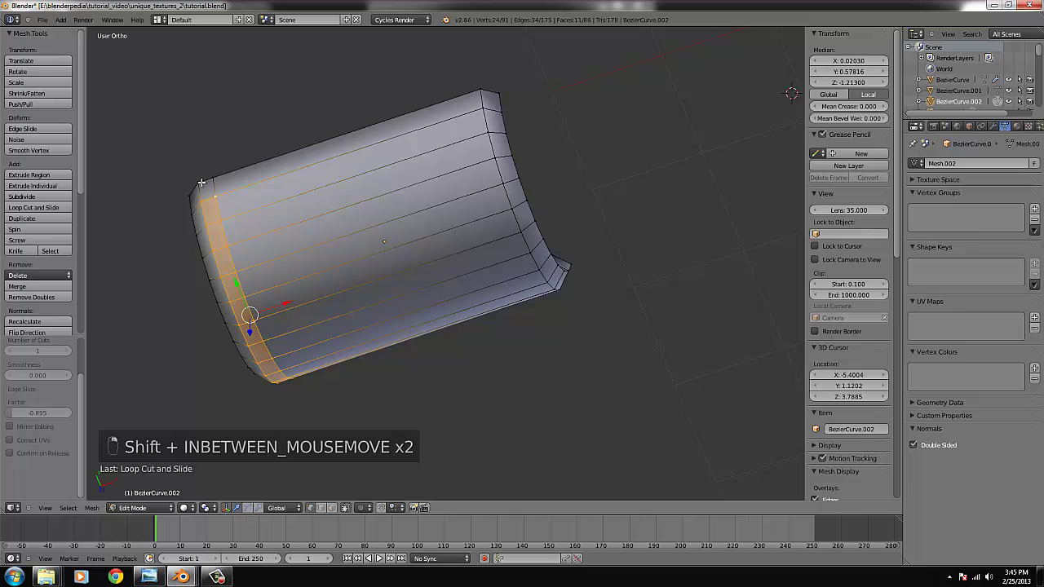
Step: Raise the end loop along Z into a lip and return to Object Mode
key(KP_1)
key(e)
key(s)
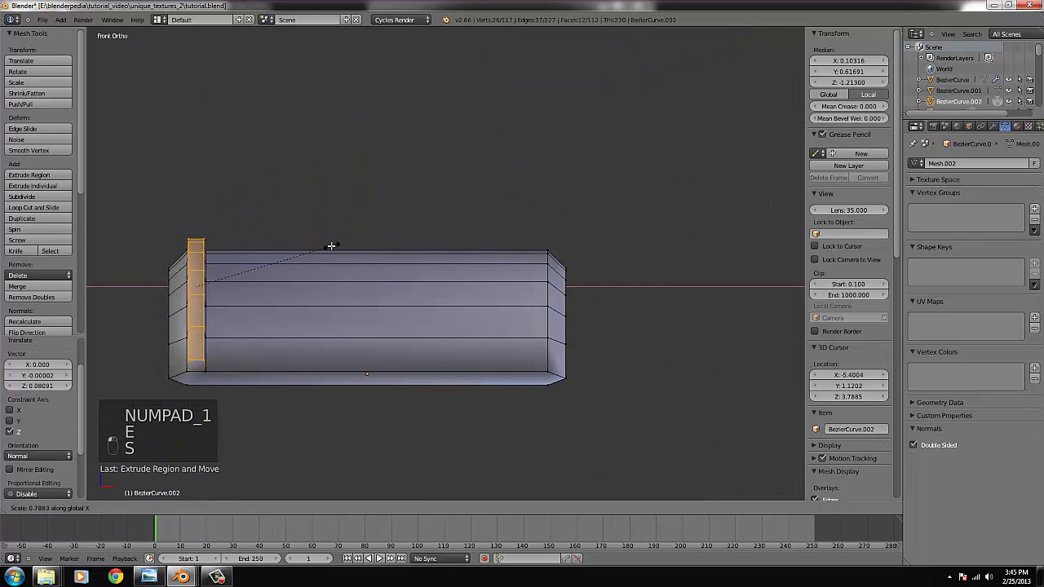
key(Tab)
key(z)
key(z)
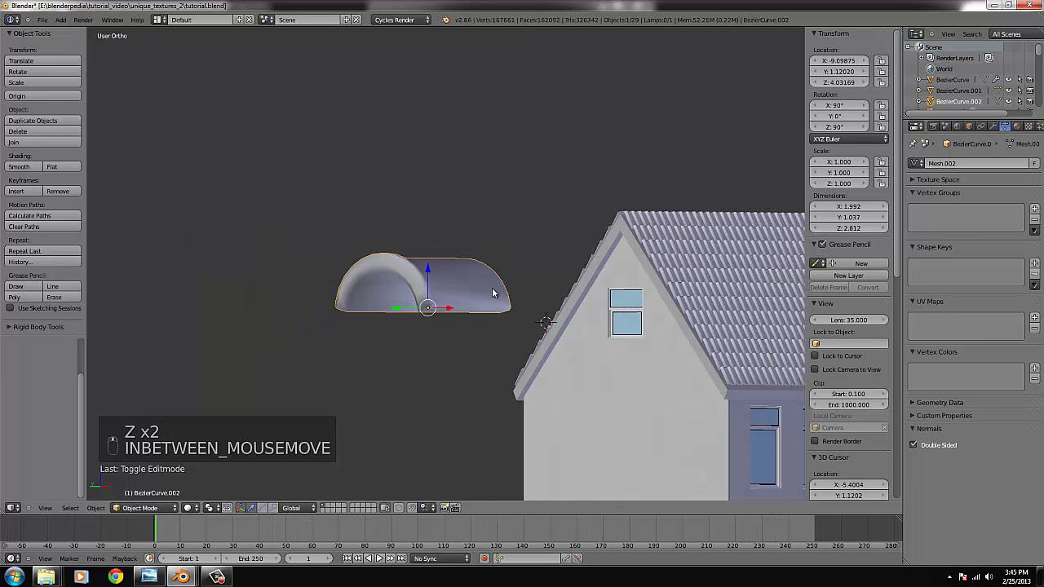
Step: Shrink the ridge tile to about 0.172 scale to match the roof tiles
key(KP_1)
key(g)
key(ctrl+KP_Decimal)
key(s)
key(g)
key(s)
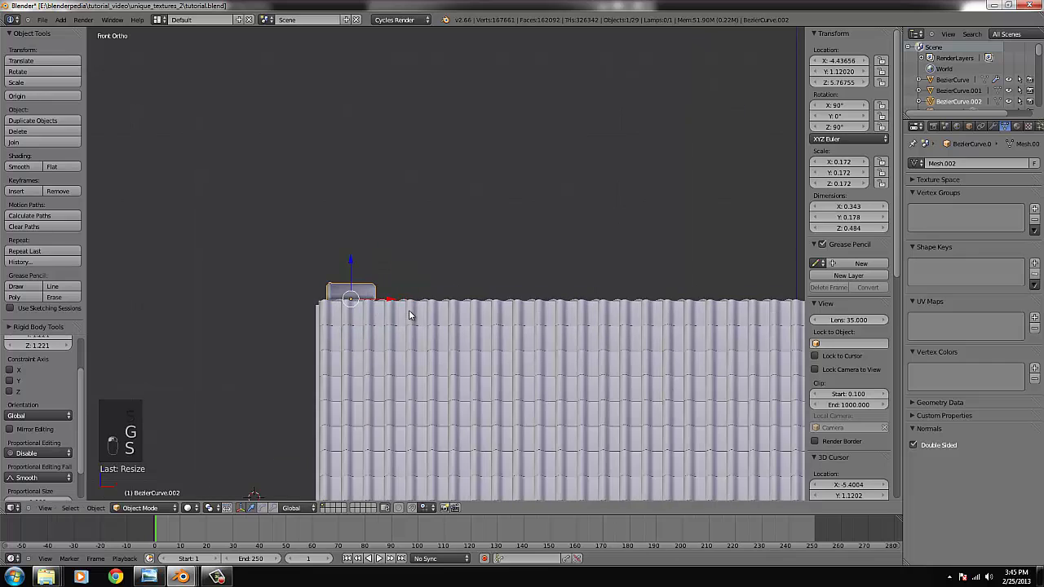
Step: Move the ridge cap tile onto the roof peak at the gable end
key(KP_1)
key(KP_4)
key(KP_4)
key(KP_4)
key(g)
key(g)
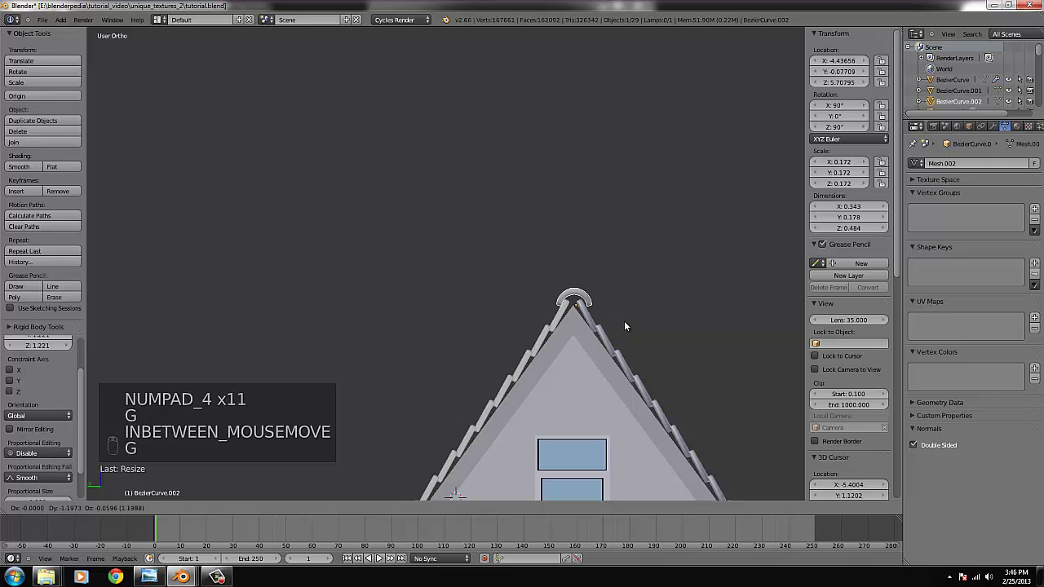
key(ctrl+KP_Decimal)
key(g)
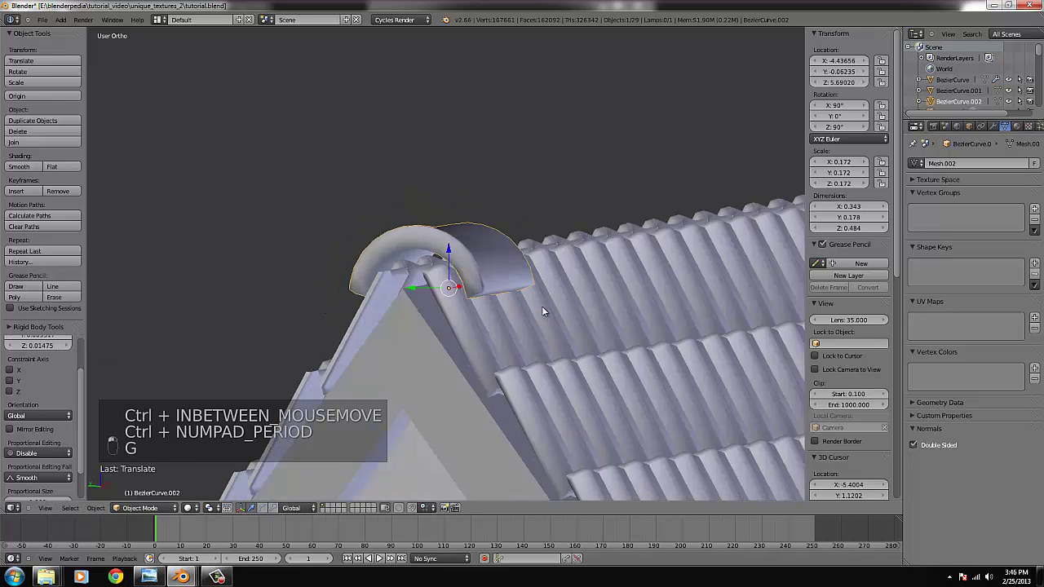
Step: Link the existing roof material to the ridge tile and add an Array modifier
key(KP_1)
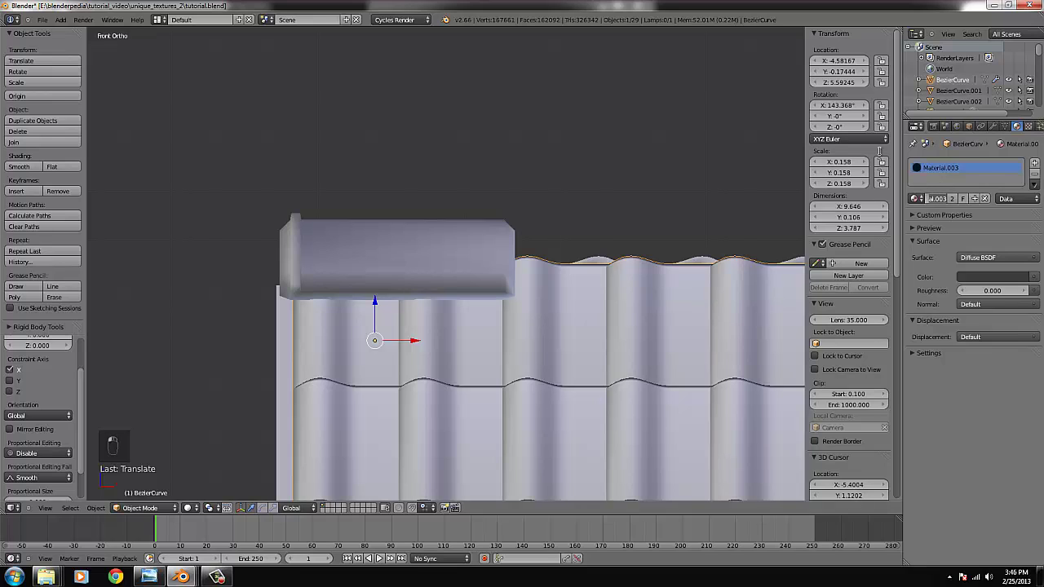
key(o)
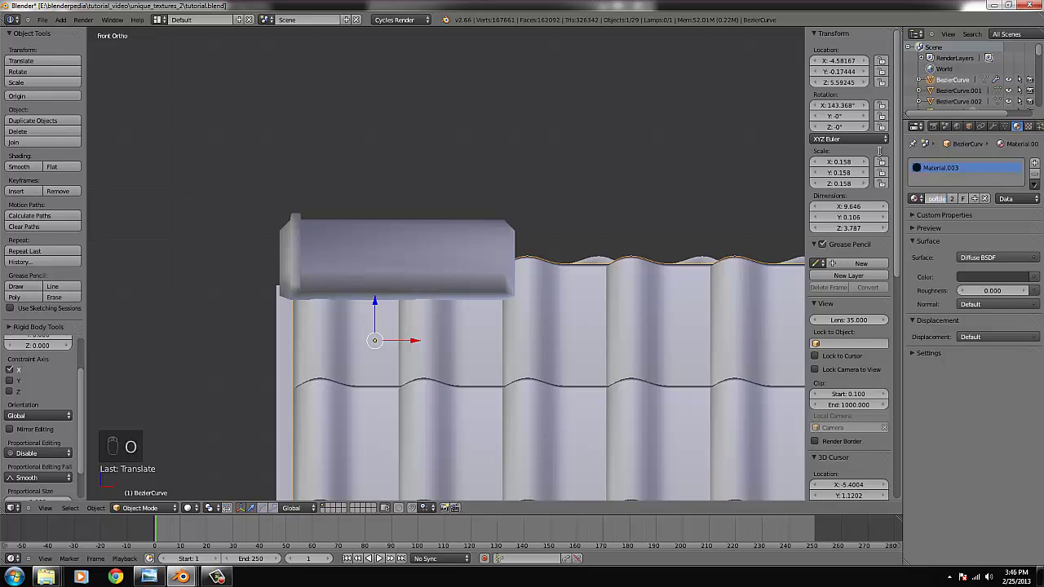
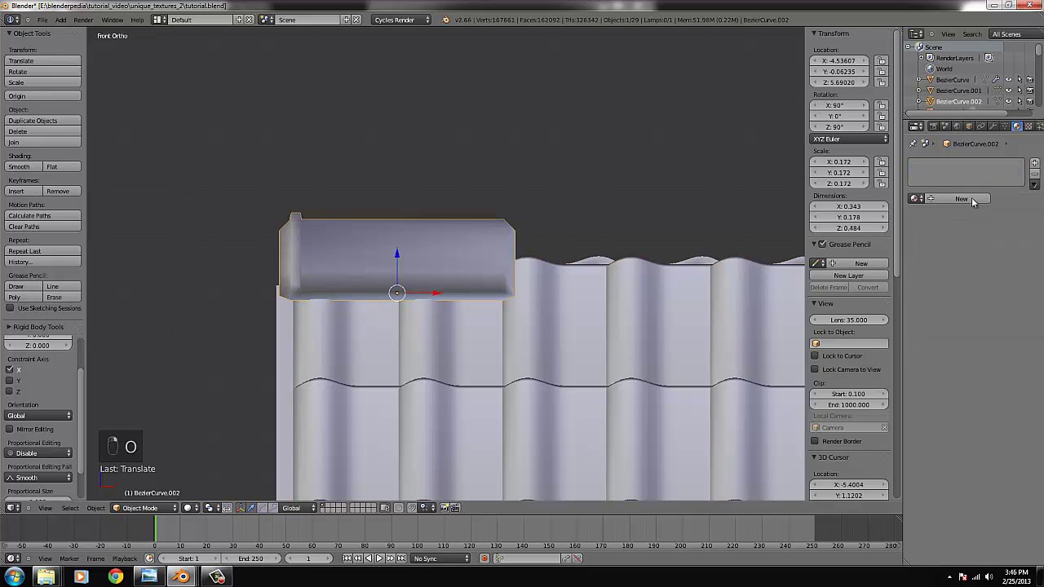
key(o)
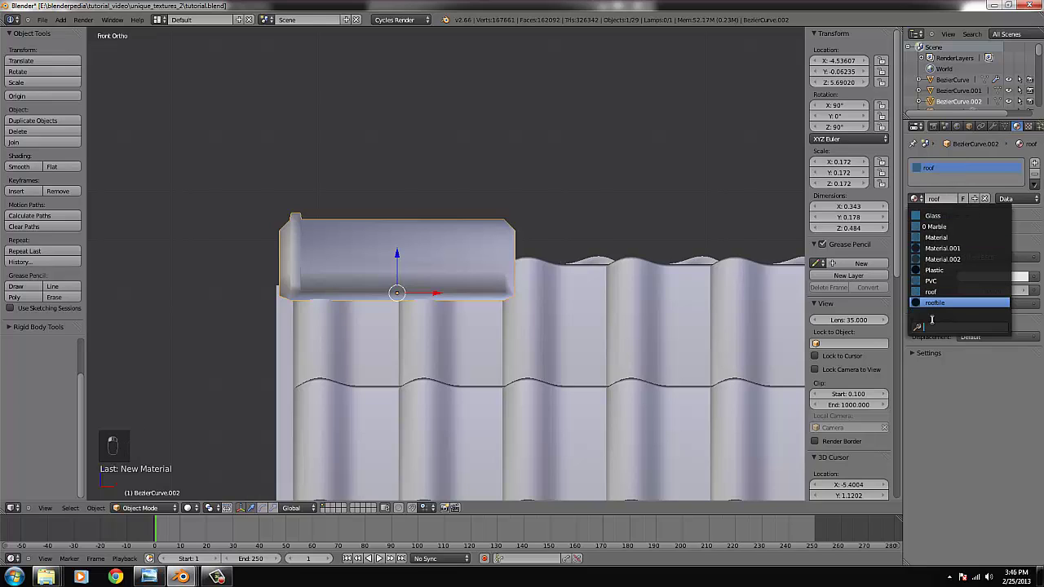
key(o)
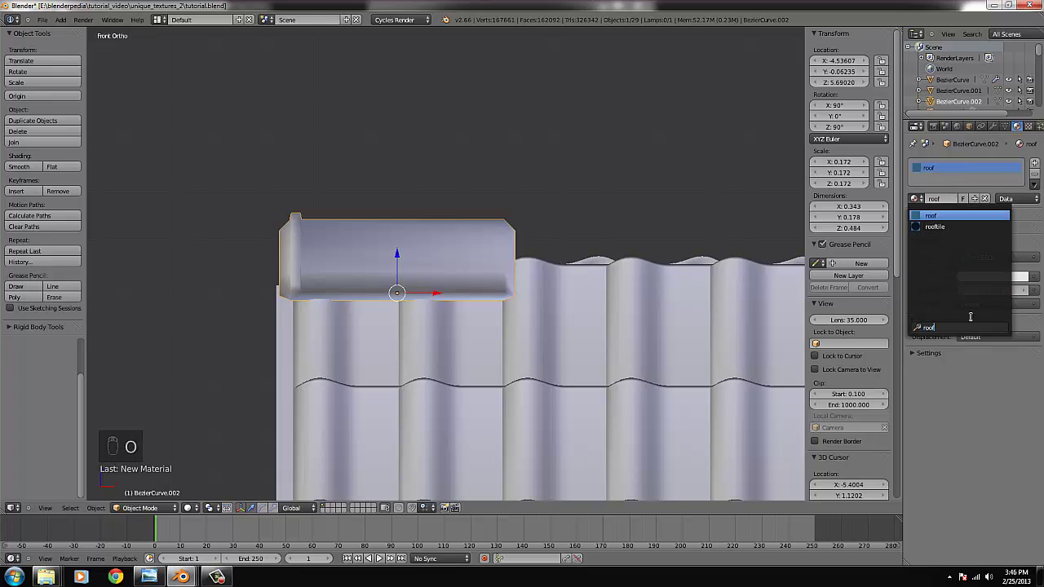
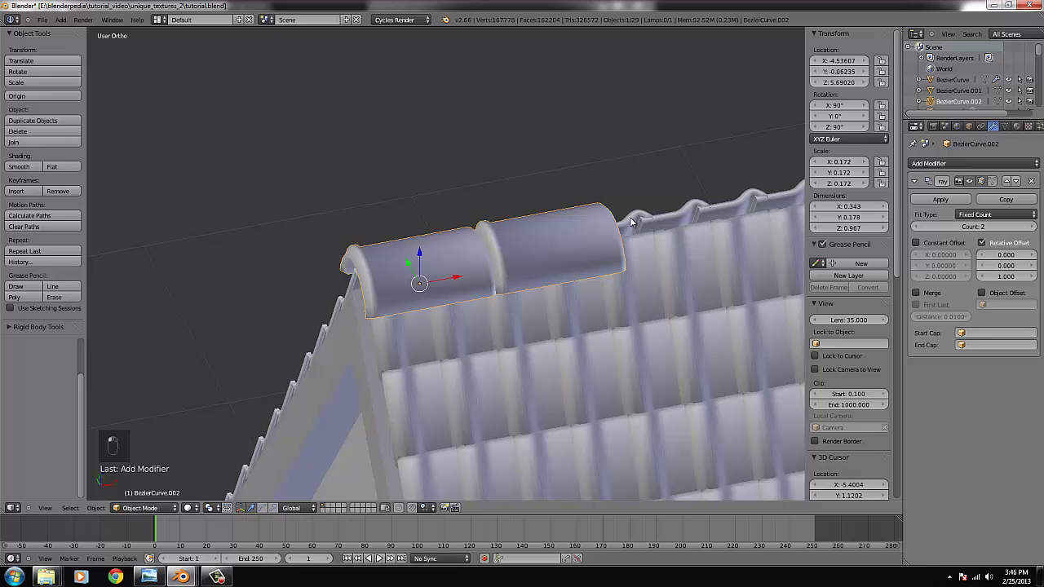
Step: Tilt the whole tile mesh slightly along the ridge in Edit Mode with Relative Offset Z 0.880
key(KP_1)
key(r)
key(Tab)
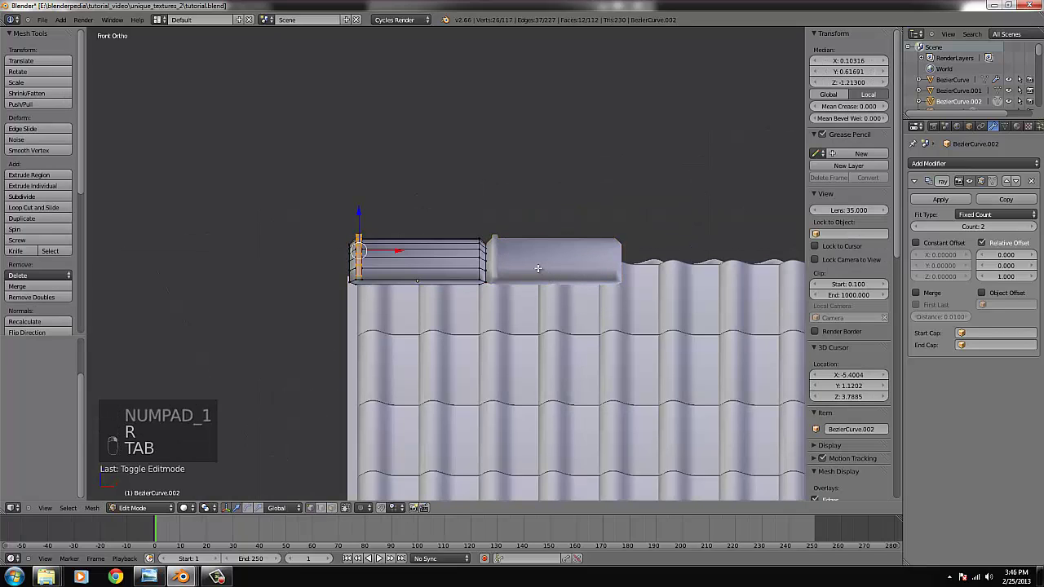
key(ctrl+l)
key(r)
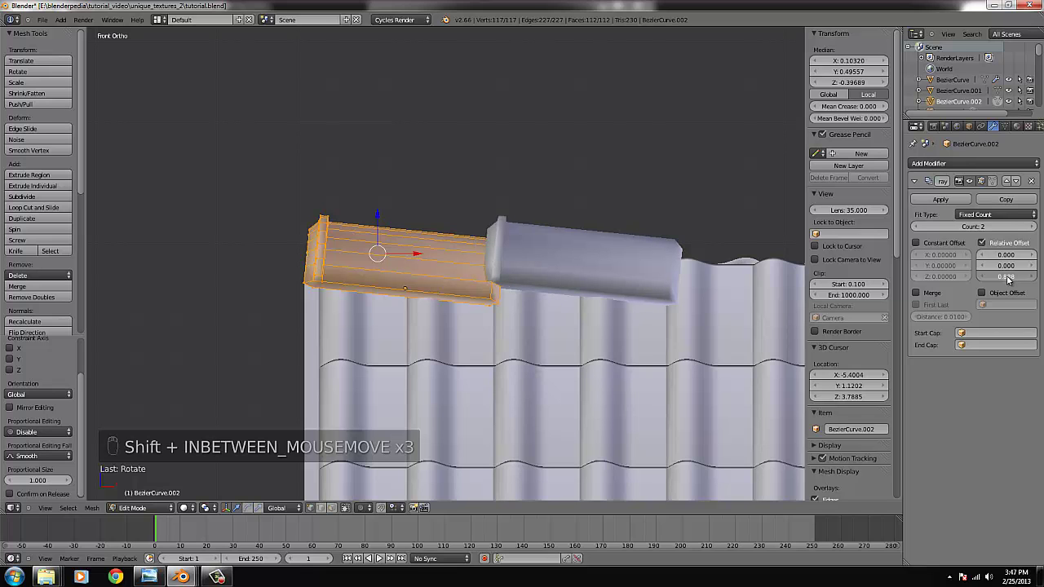
key(Tab)
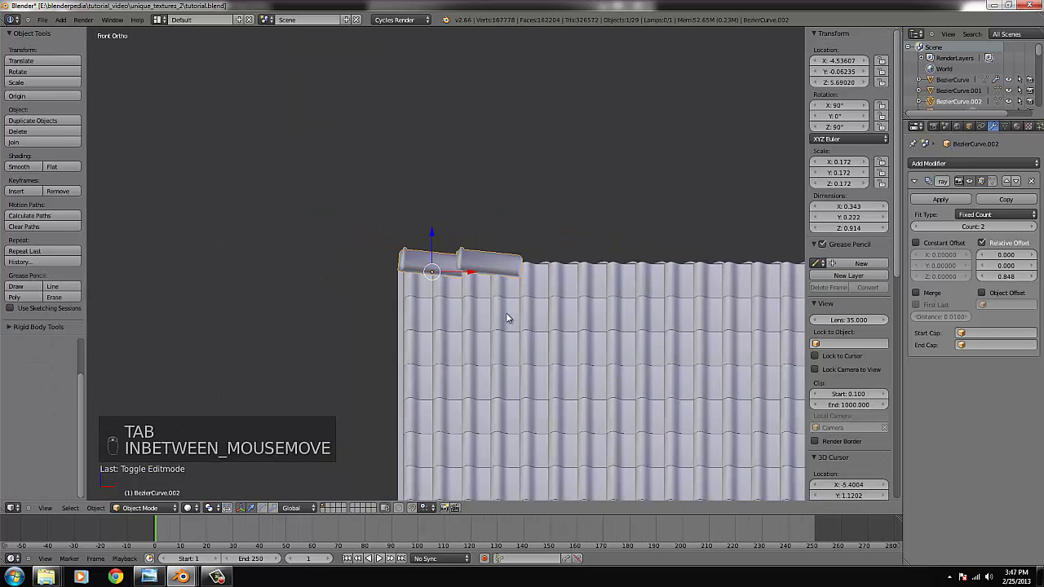
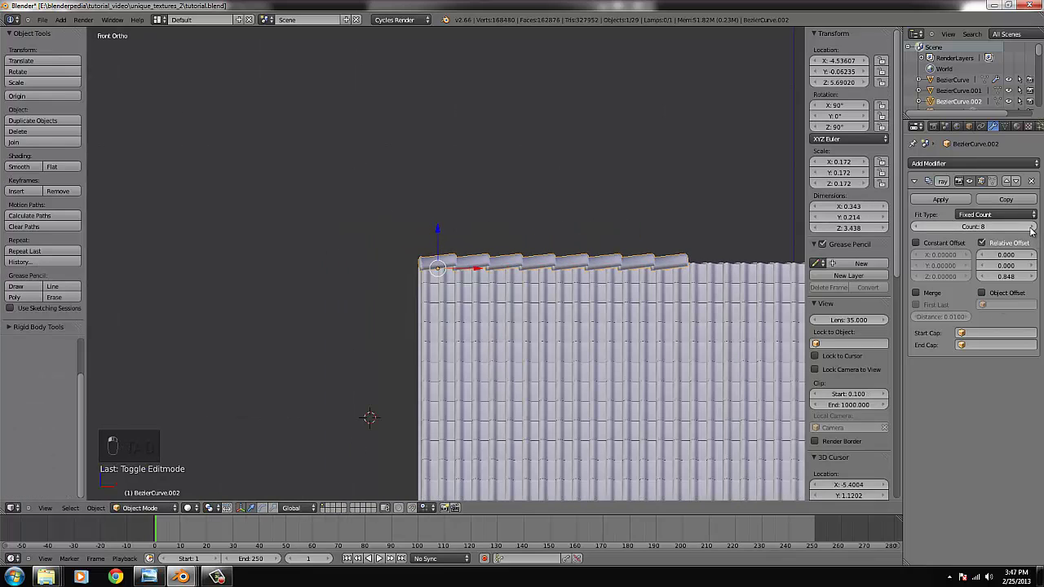
key(Tab)
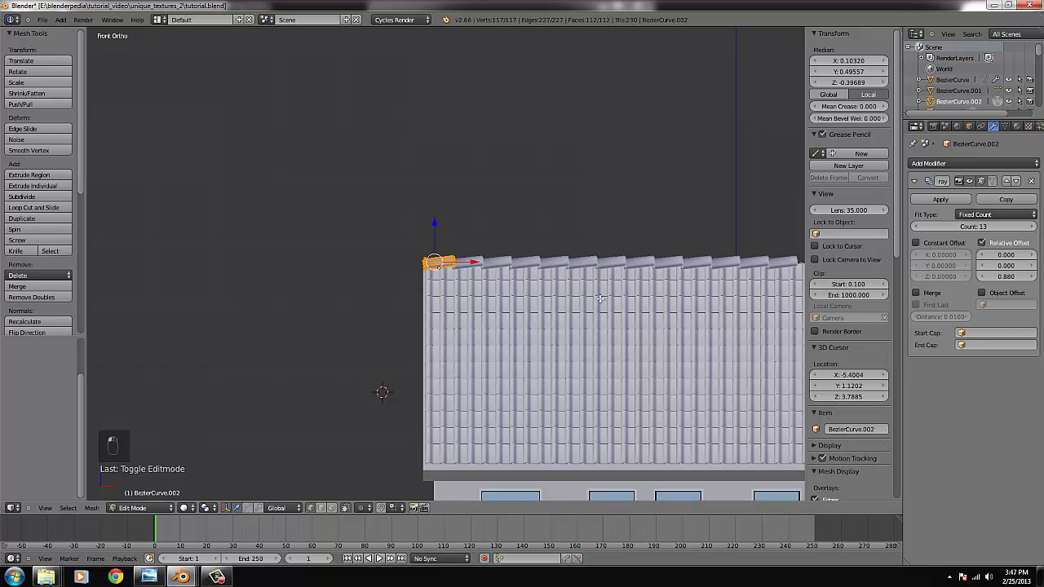
key(Tab)
Step: Scale the ridge tile row down and align it over the peak
key(s)
click(629, 302)
click(562, 282)
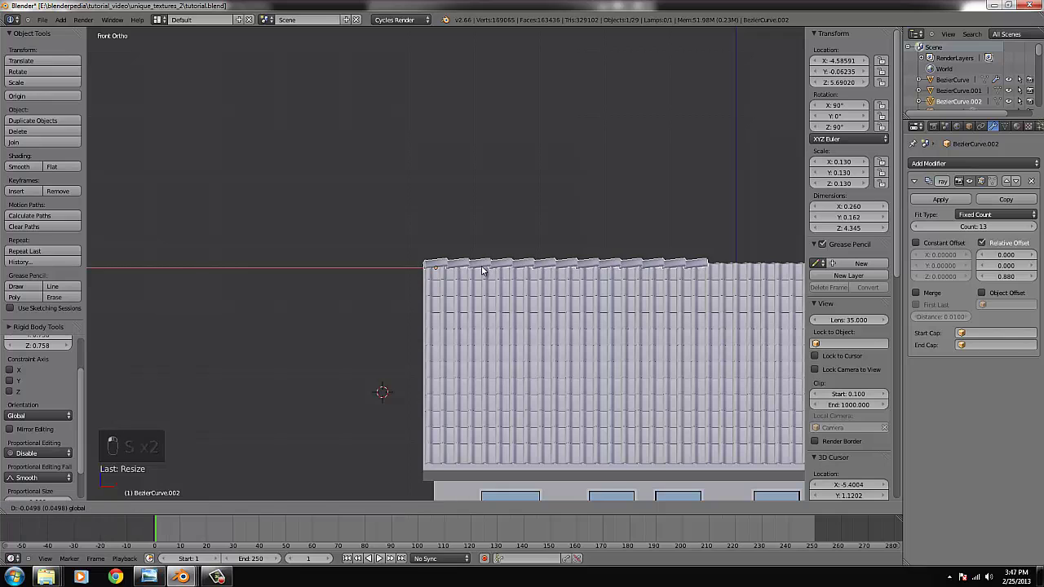
key(KP_4)
key(KP_4)
key(KP_4)
key(g)
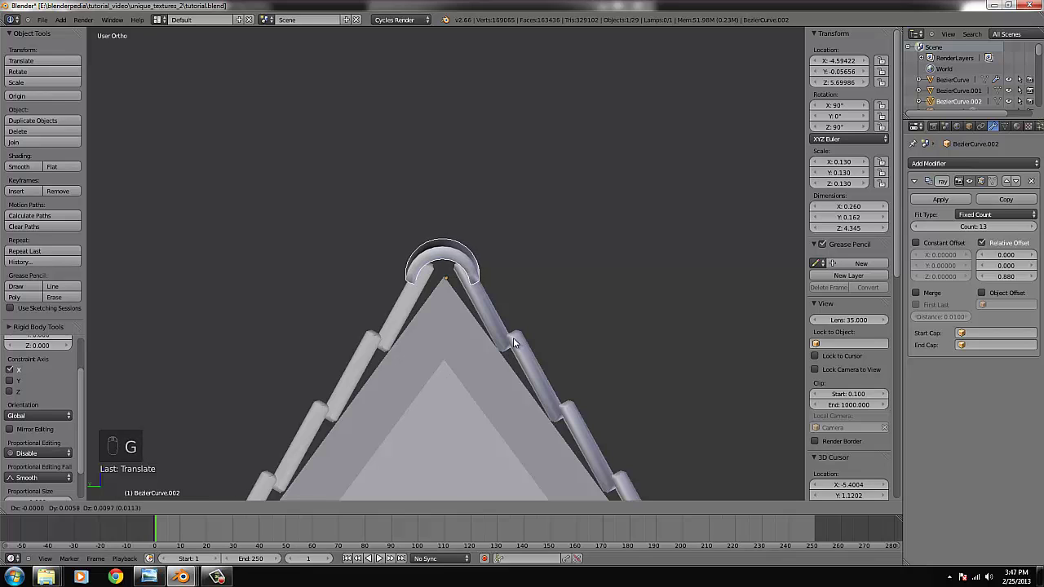
Step: Raise the Array Count to 29 so the caps span the whole ridge, and save
key(KP_1)
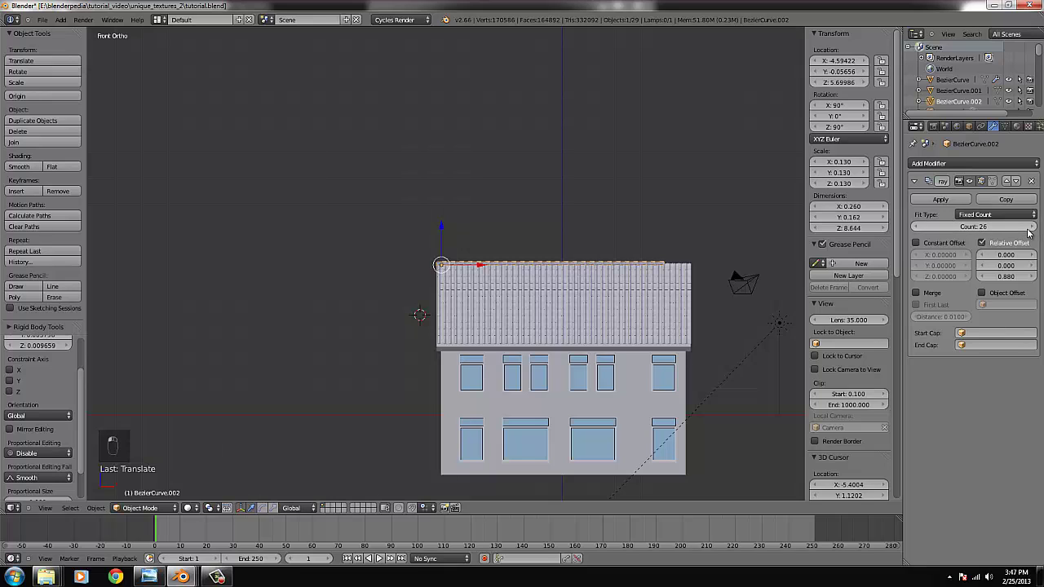
drag(641, 321, 55, 17)
middle_click(54, 16)
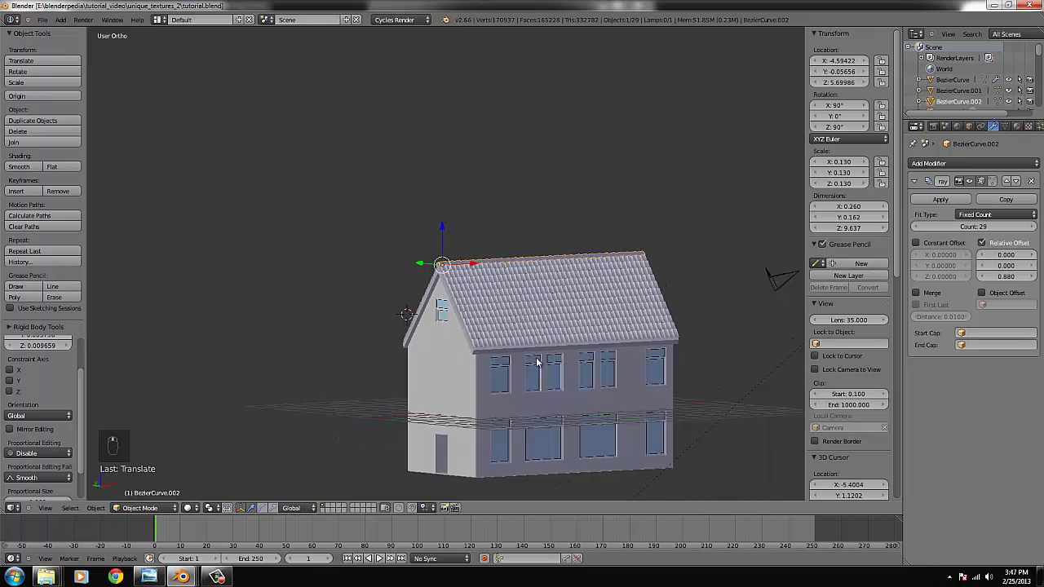
Step: Switch the viewport to Rendered shading and orbit around the textured house
key(ctrl+KP_Decimal)
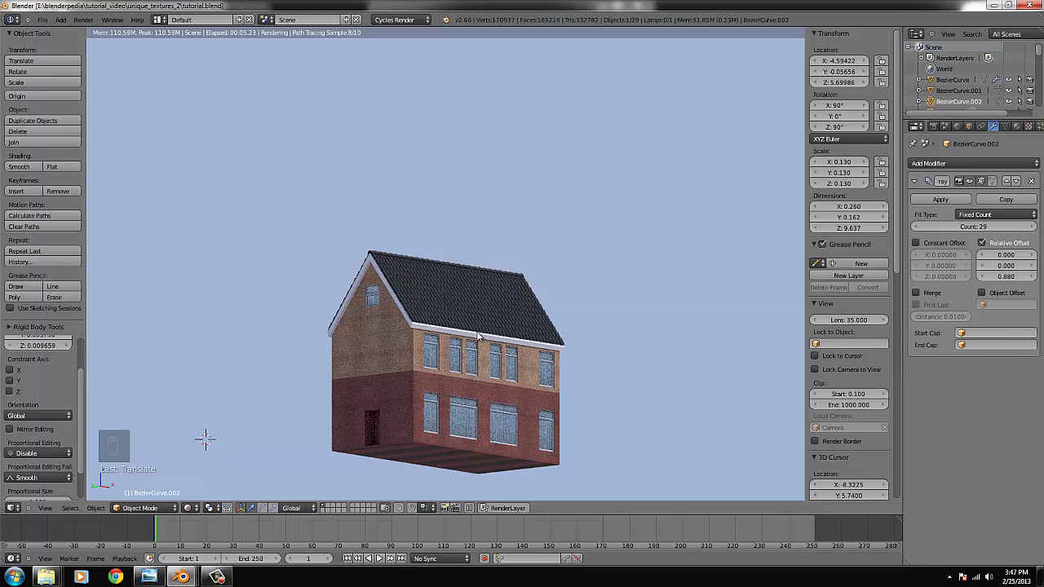
drag(466, 324, 497, 329)
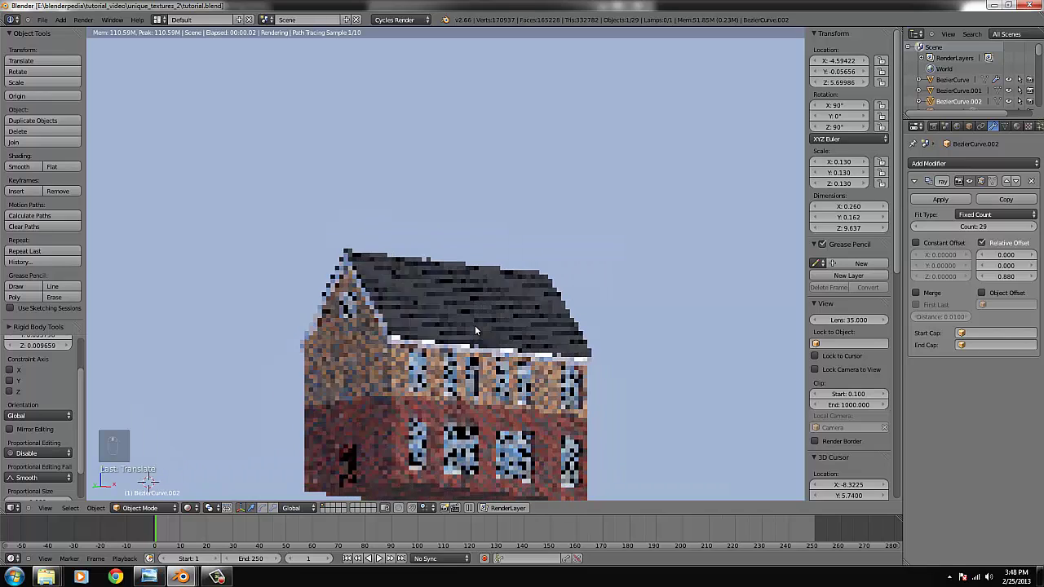